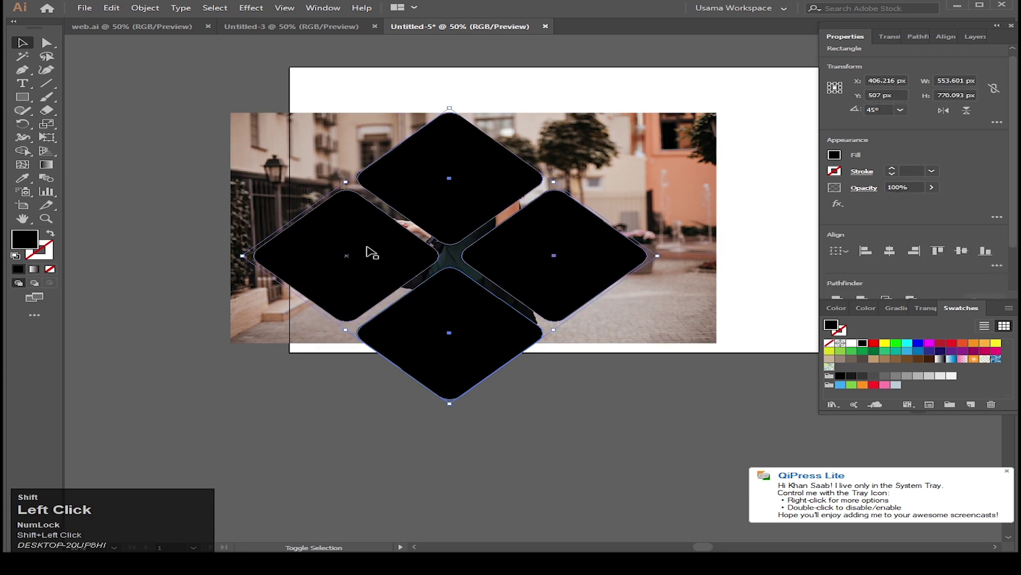
Make the four selected rounded diamonds into one compound path.
right_click(490, 327)
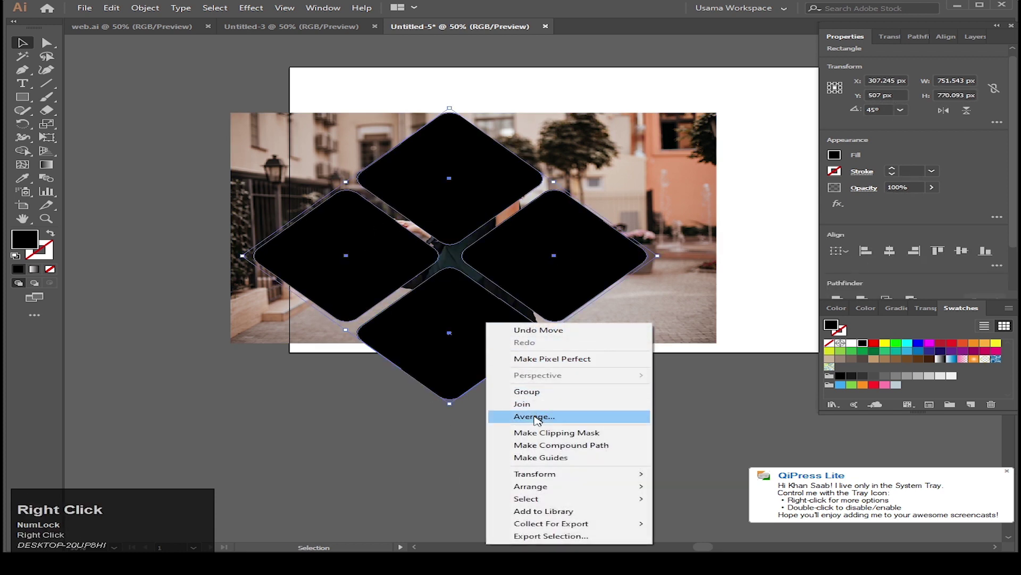
click(542, 446)
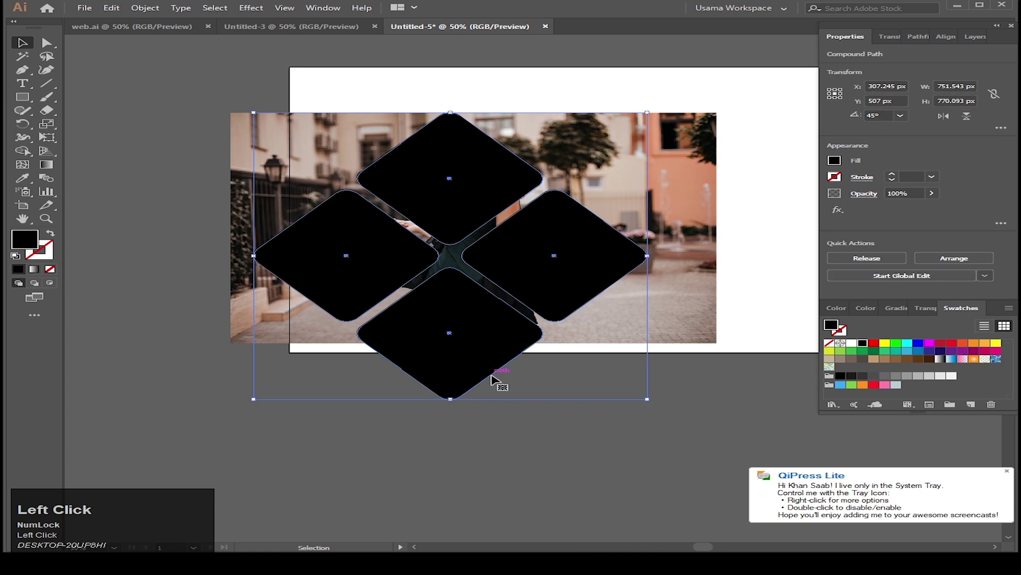
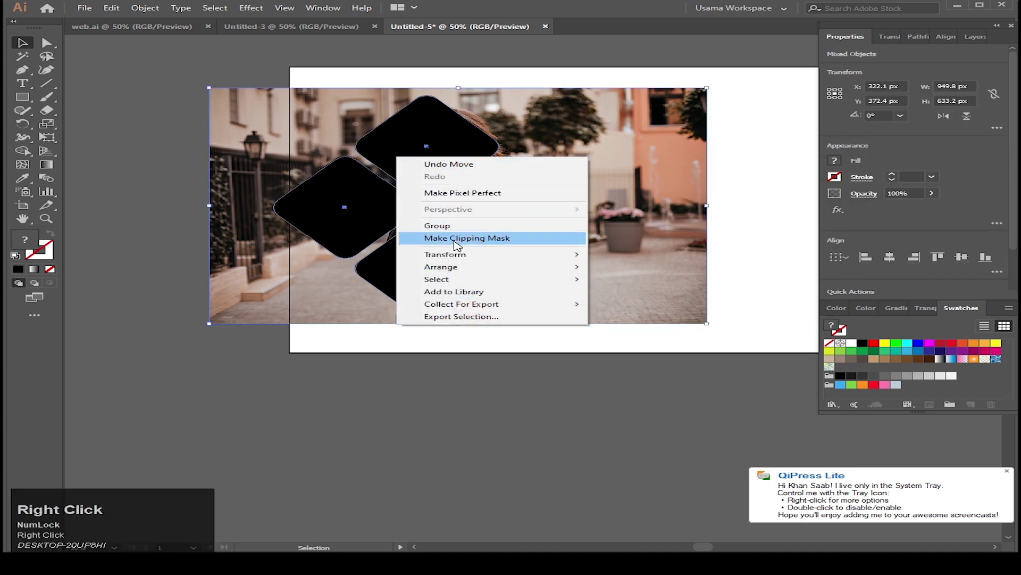
Mask the street photo into the diamond compound path and select the photo inside.
click(458, 246)
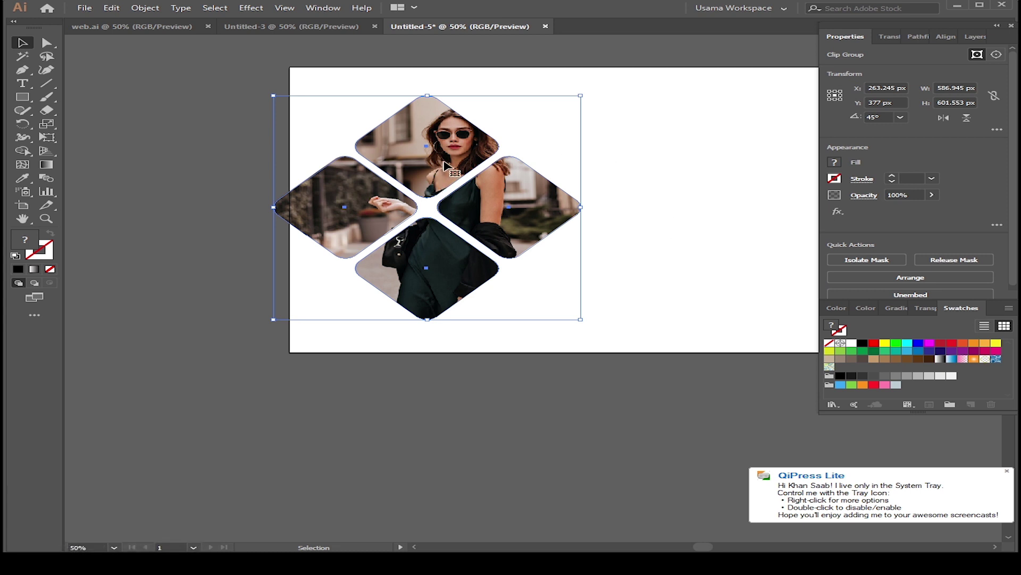
click(447, 163)
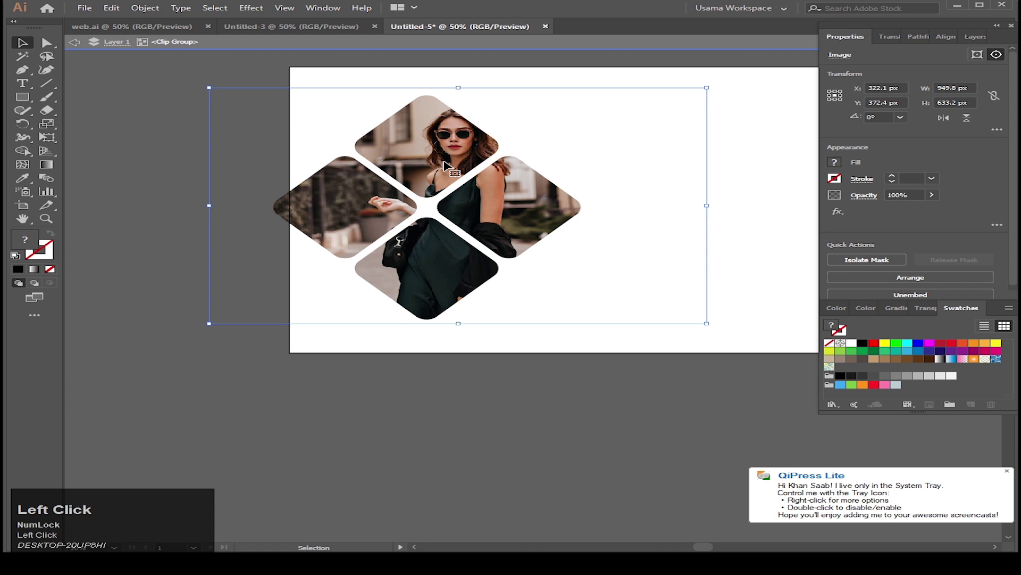
Nudge the masked photo left and down so the woman sits well within the diamonds.
key(shift+Left)
key(shift+Down)
key(shift+Left)
key(shift+Down)
key(shift+Left)
key(shift+Right)
Apply a Drop Shadow effect to the collage with Preview enabled.
click(448, 162)
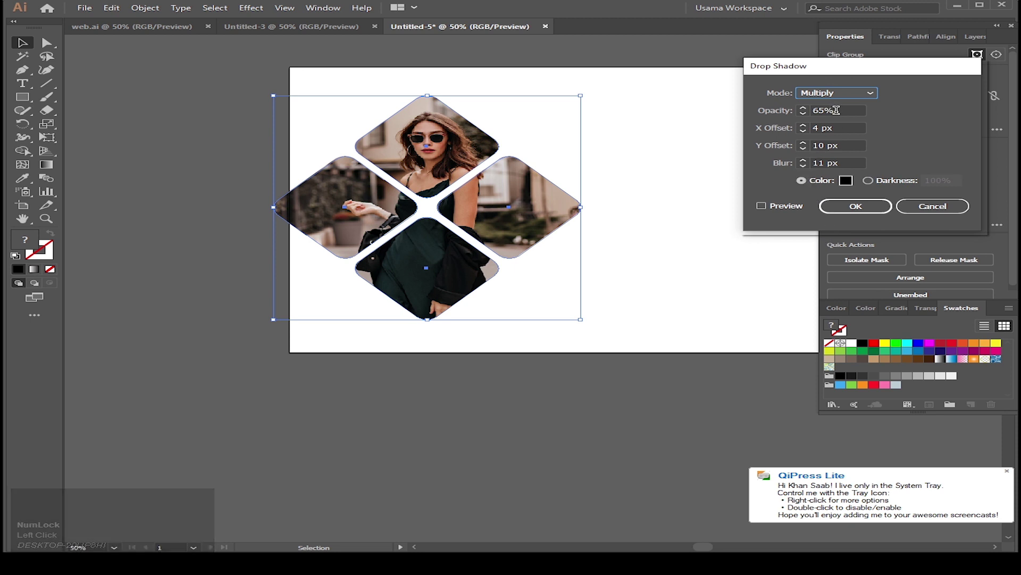
click(763, 213)
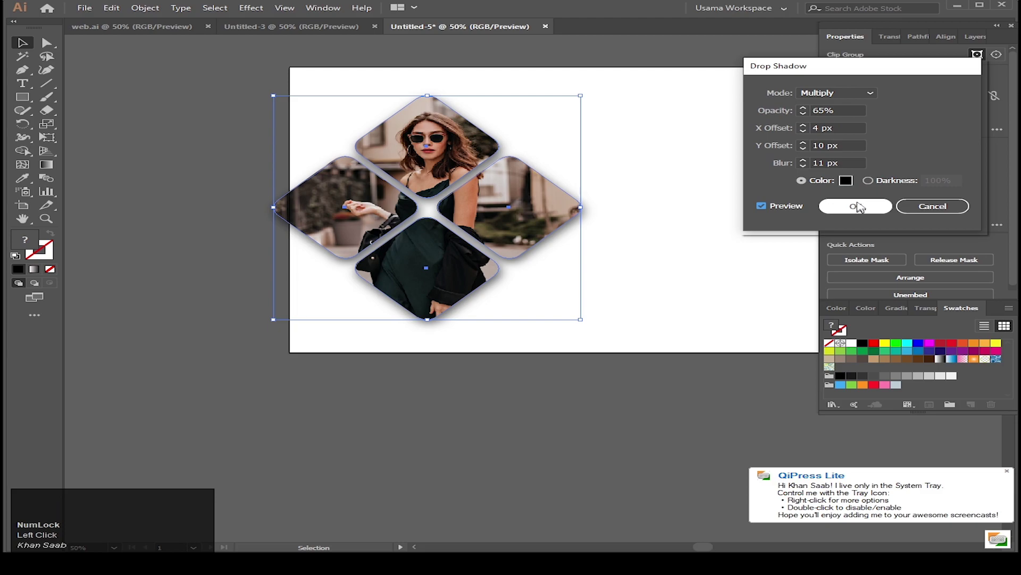
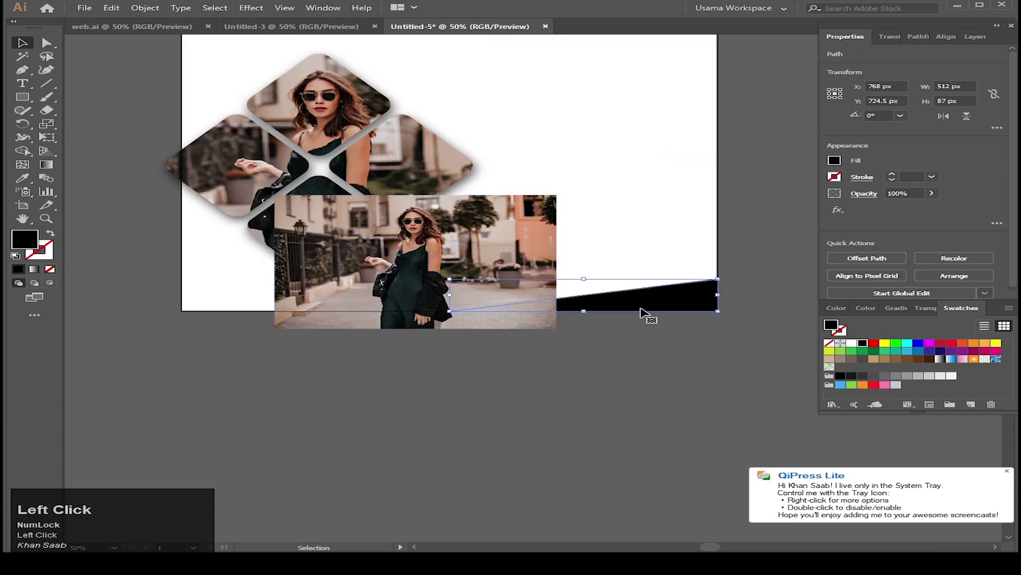
Delete the extra photo copy, deselect, and ready the Pen tool for straight paths.
scroll(up, 3)
scroll(down, 3)
scroll(down, 3)
scroll(up, 3)
scroll(up, 3)
key(v)
click(443, 243)
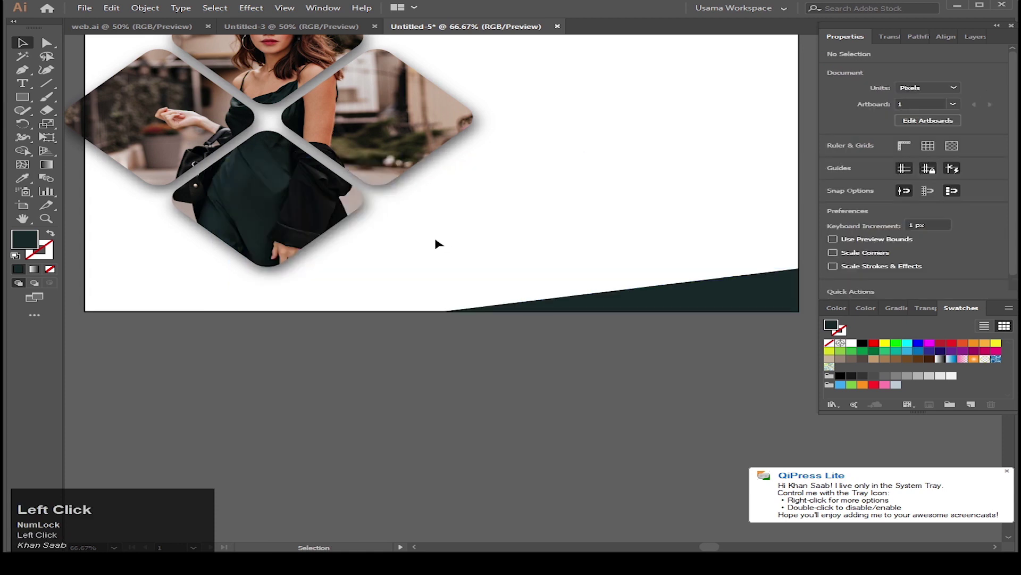
click(468, 243)
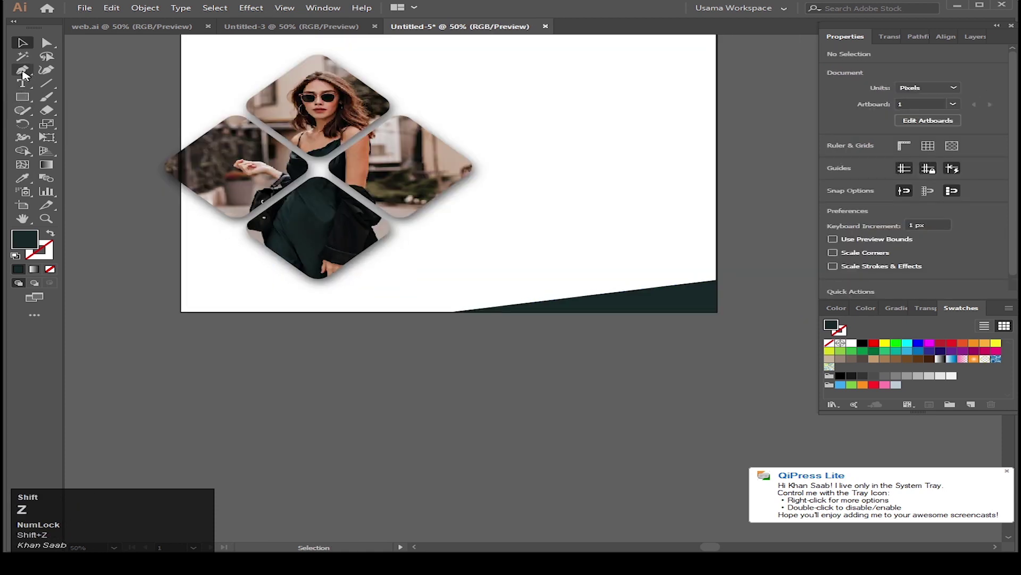
Draw a 6 pt dark stroke-only diagonal line above the bottom-right triangle.
click(735, 258)
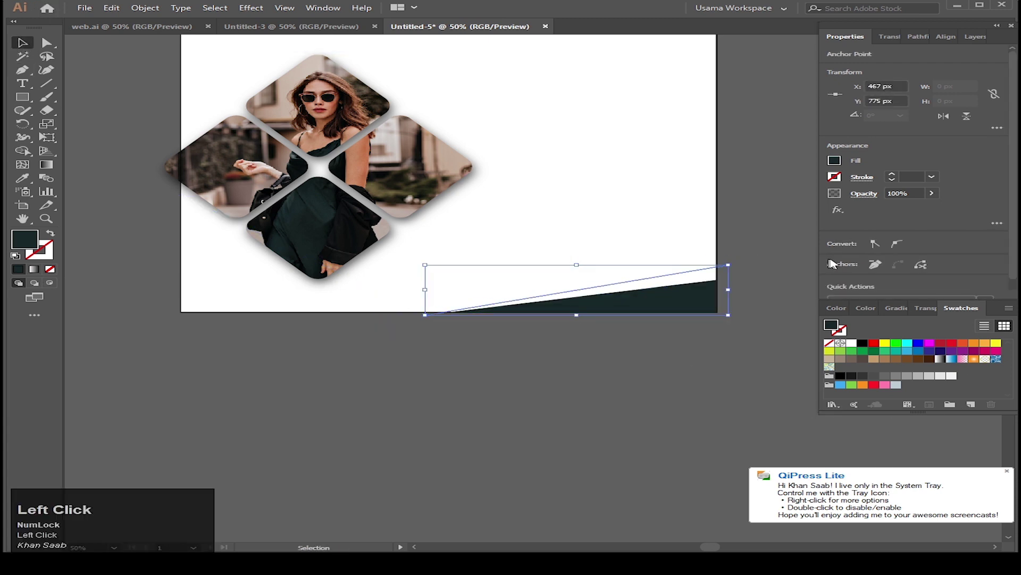
click(57, 234)
scroll(up, 3)
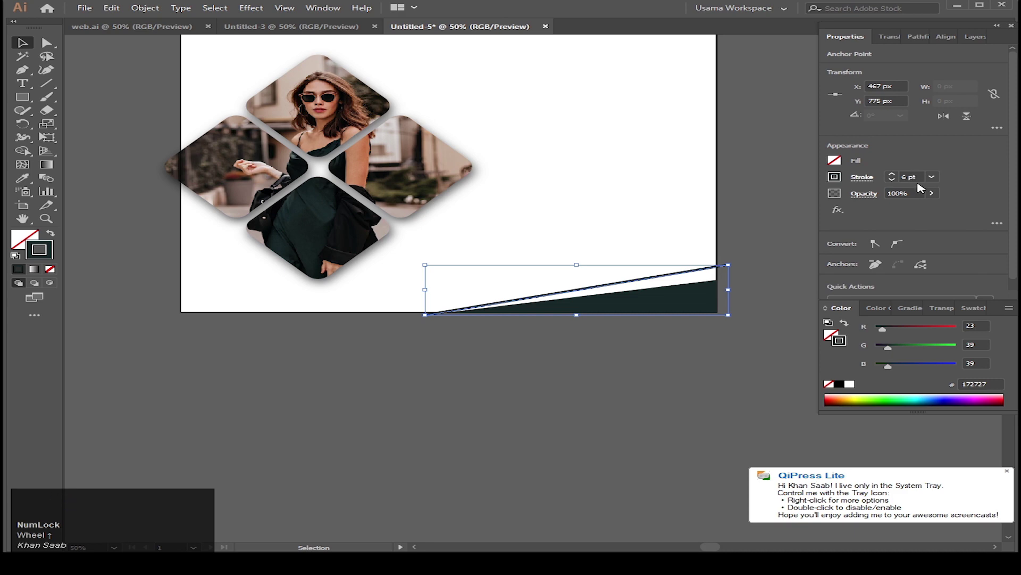
scroll(up, 3)
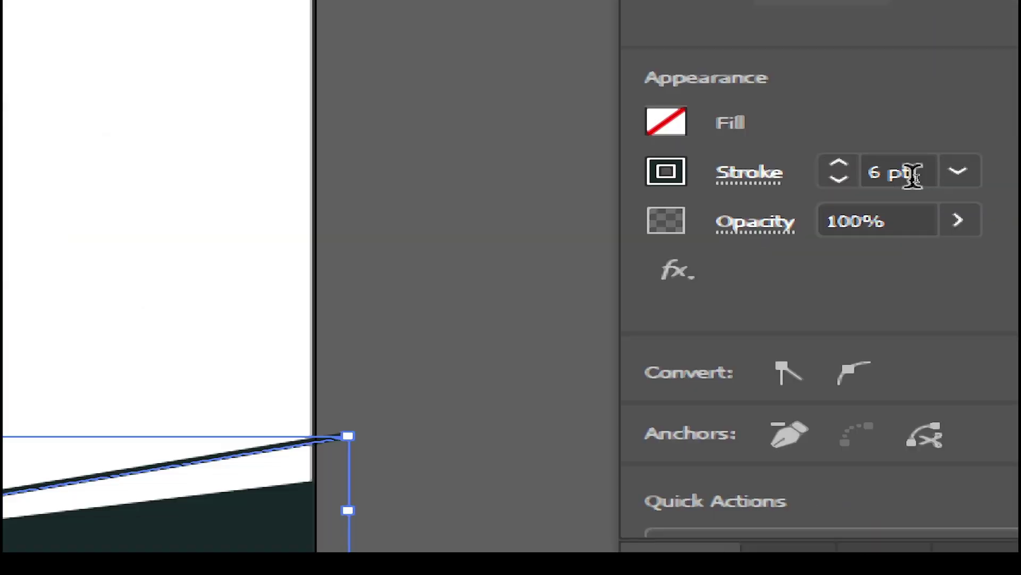
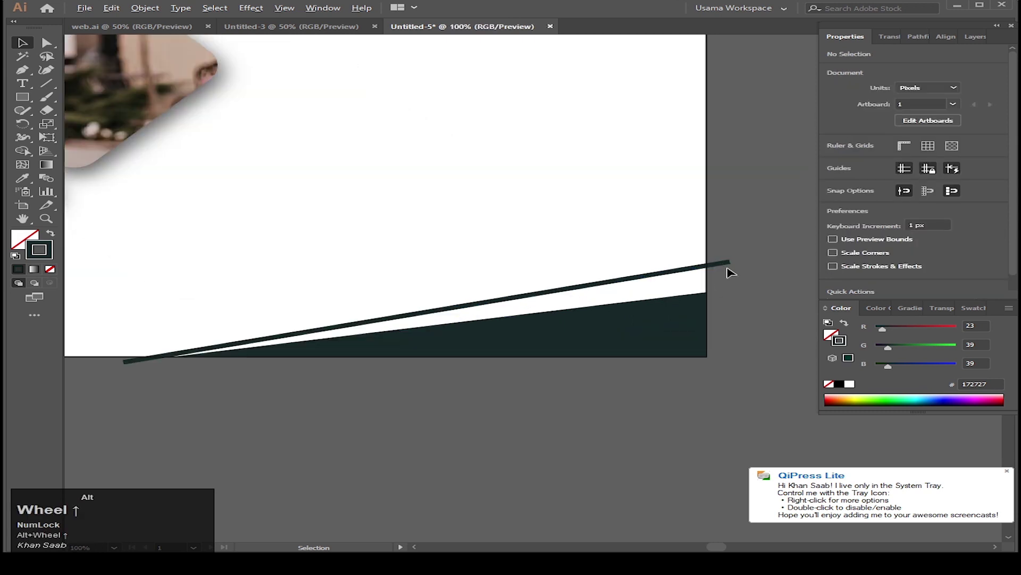
click(728, 267)
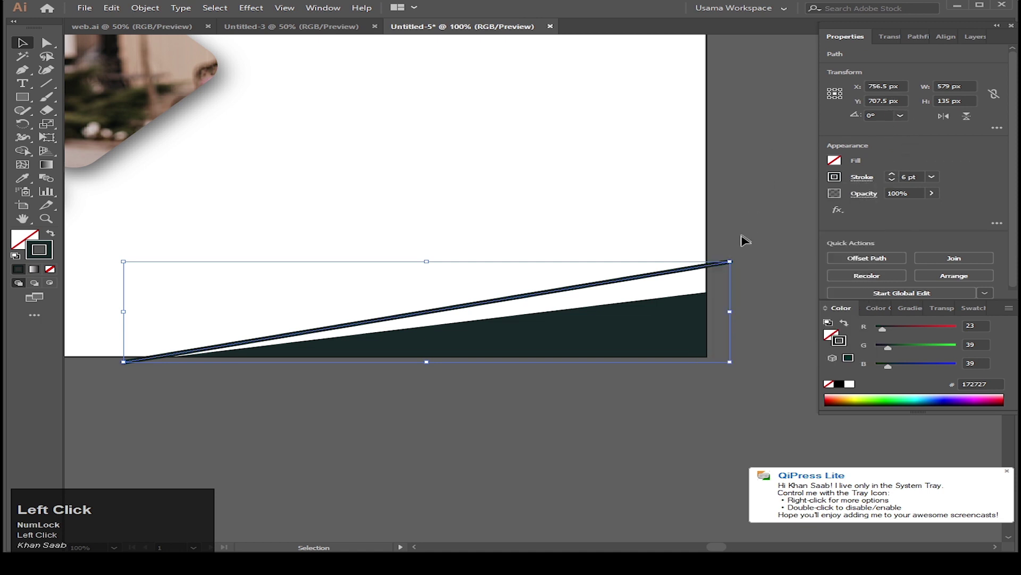
scroll(down, 3)
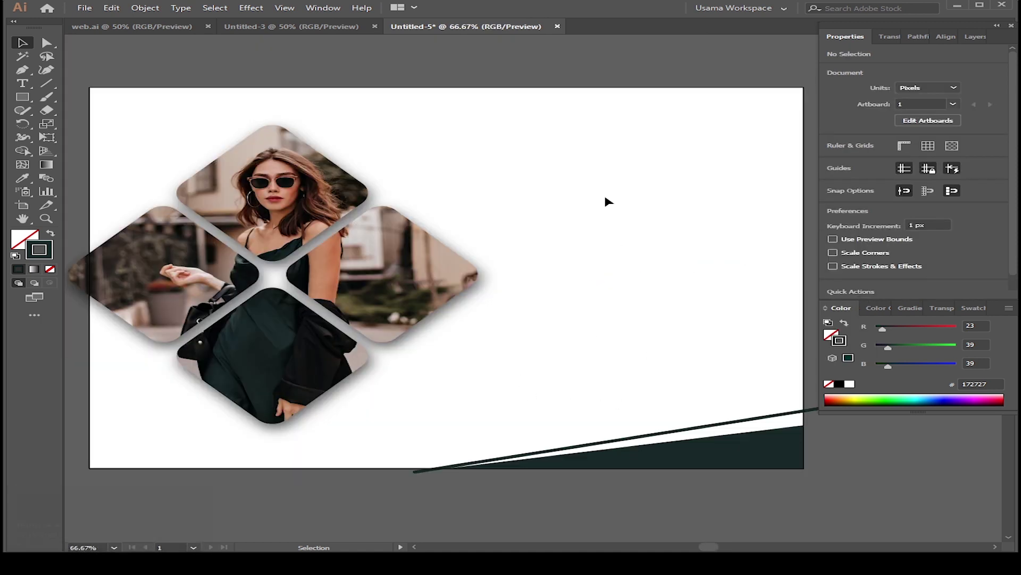
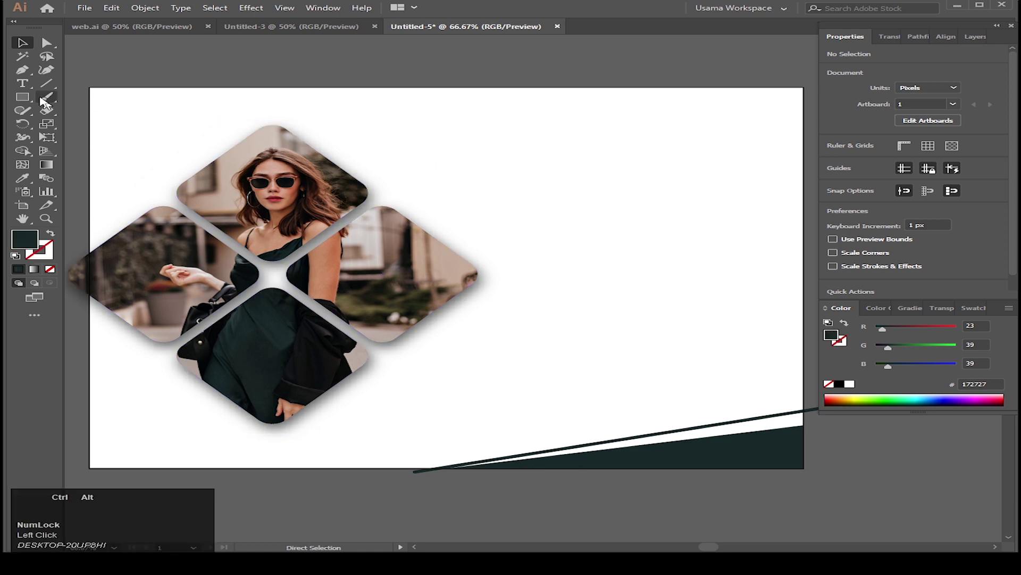
Type Home, About, Services nav text and a Your Logo placeholder at the top right.
key(ctrl+alt+Num_Lock)
scroll(up, 3)
key(ctrl+Num_Lock)
scroll(down, 3)
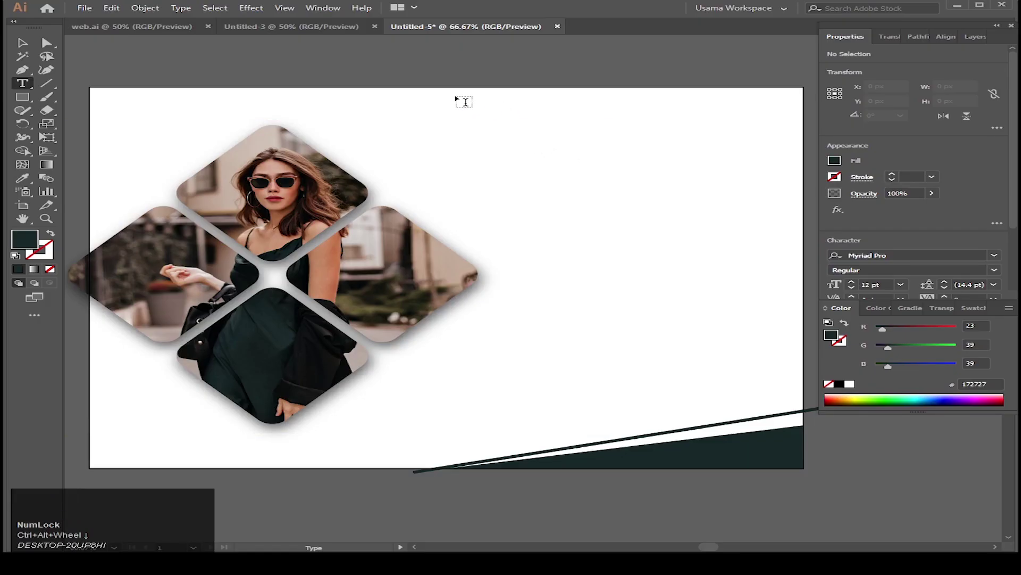
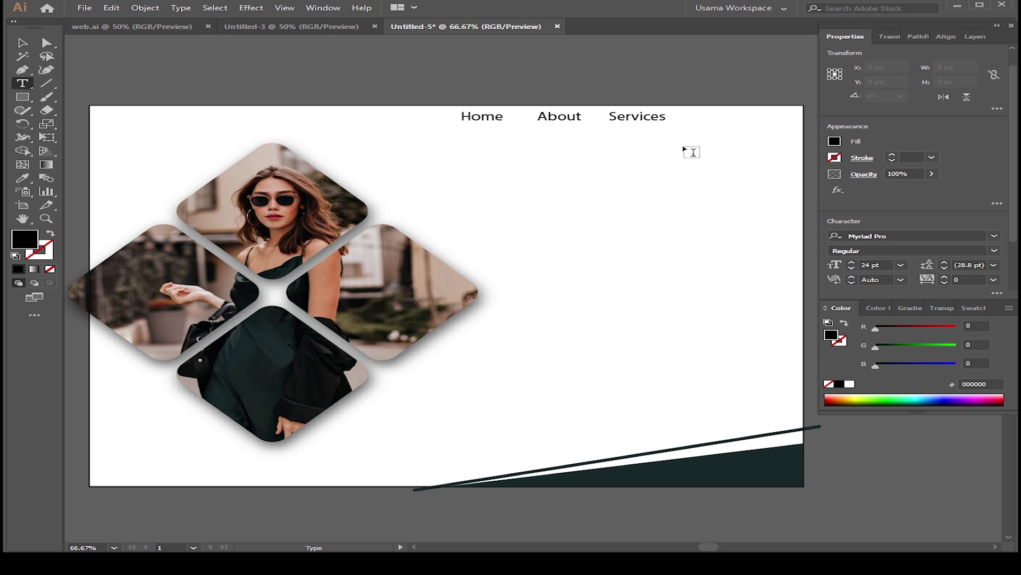
text(ogo)
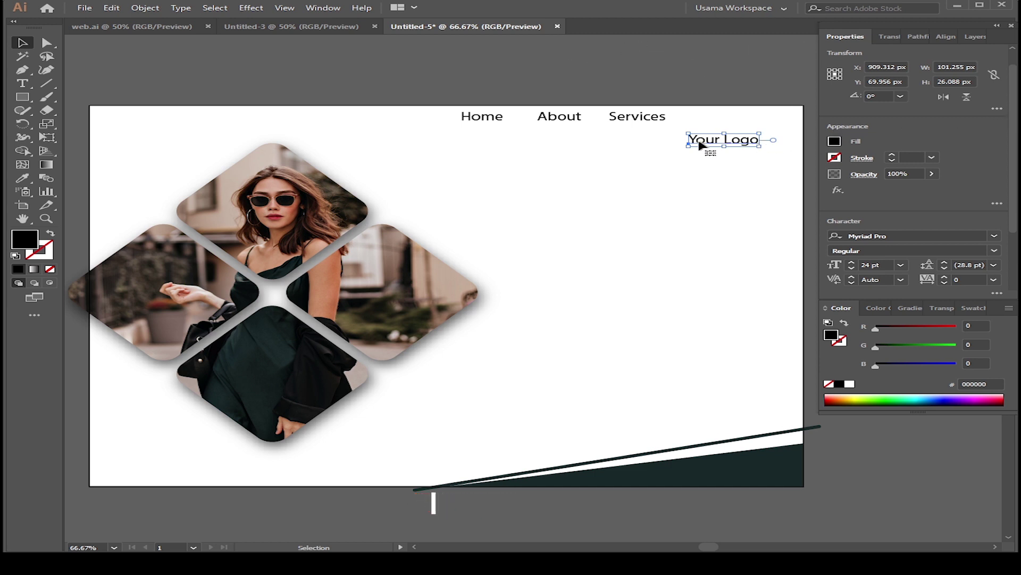
key(m)
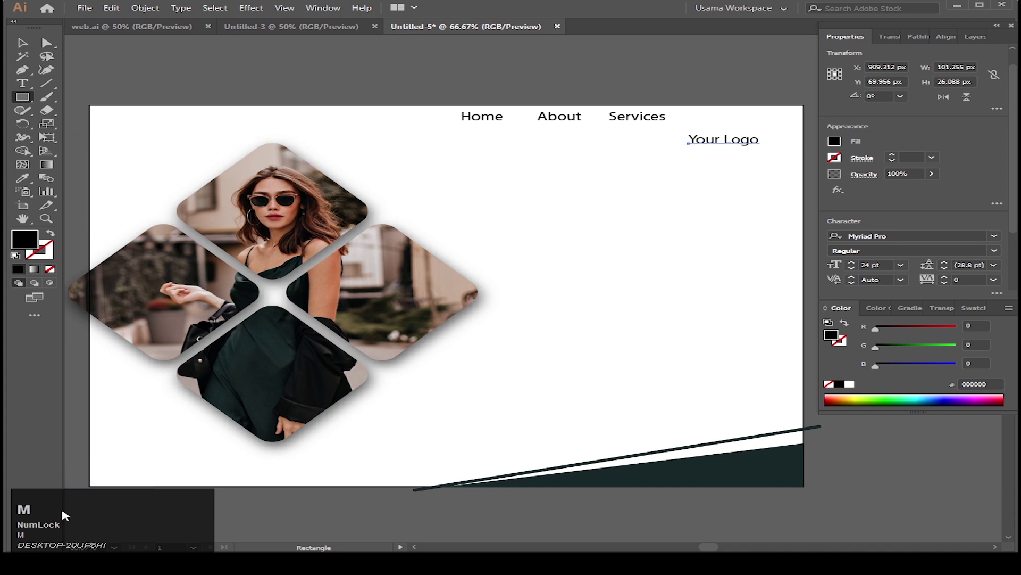
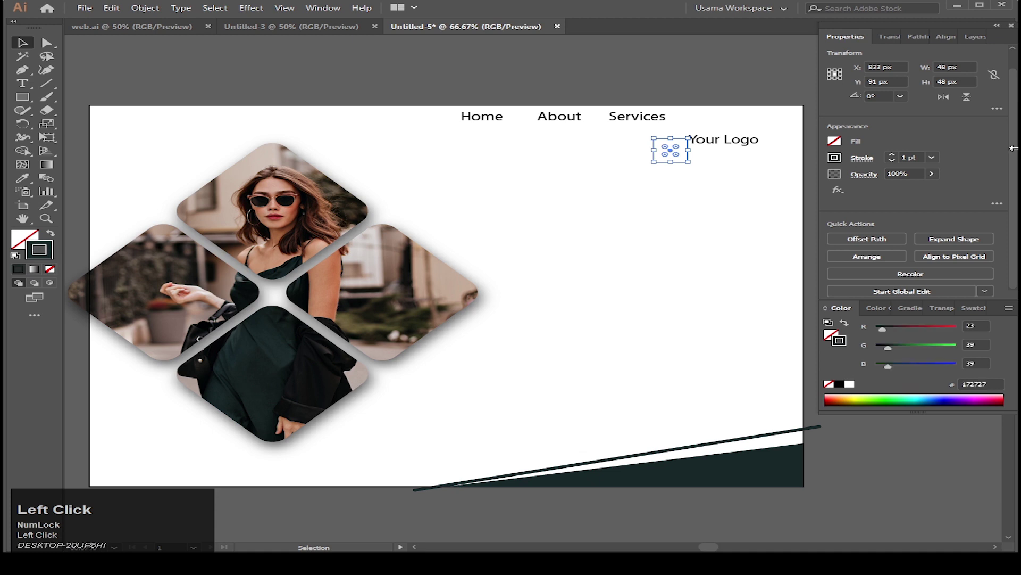
Rotate a rounded square 45° and duplicate it into two overlapping diamond outlines.
scroll(up, 3)
scroll(up, 3)
scroll(up, 3)
drag(638, 135, 705, 153)
drag(706, 152, 716, 192)
scroll(down, 3)
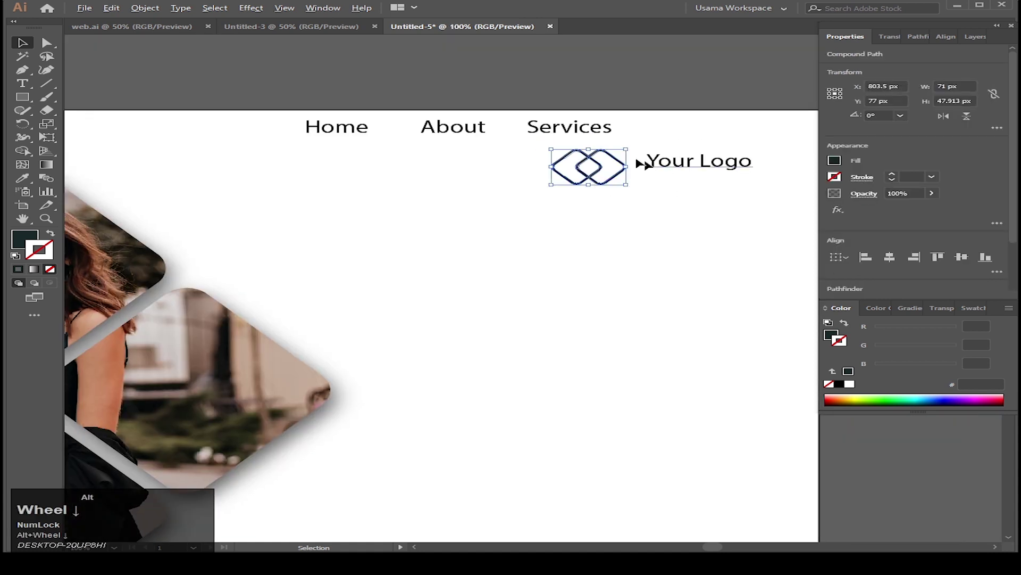
Group the diamond mark and center-align it with the Your Logo text.
click(531, 195)
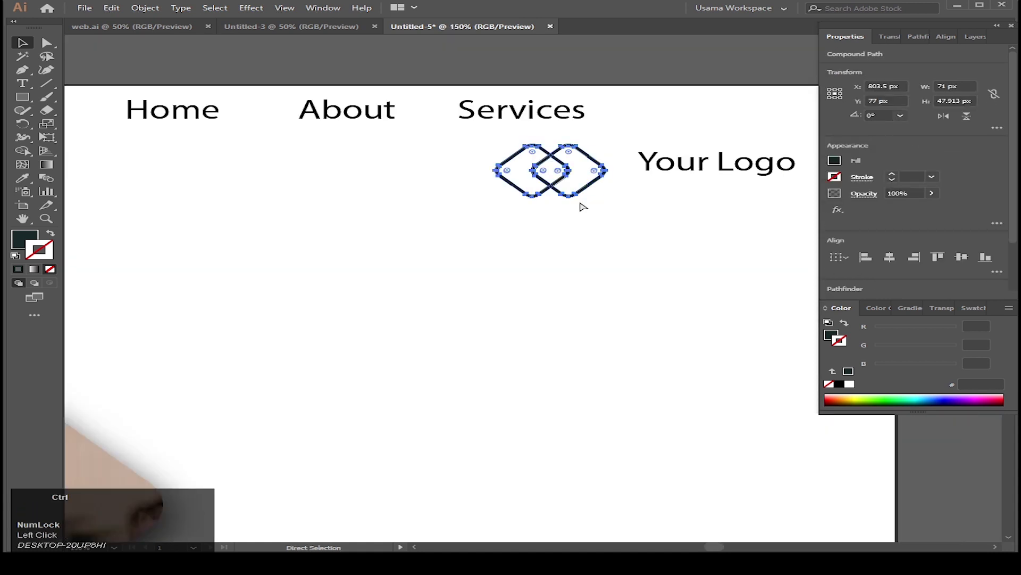
key(ctrl+g)
click(727, 181)
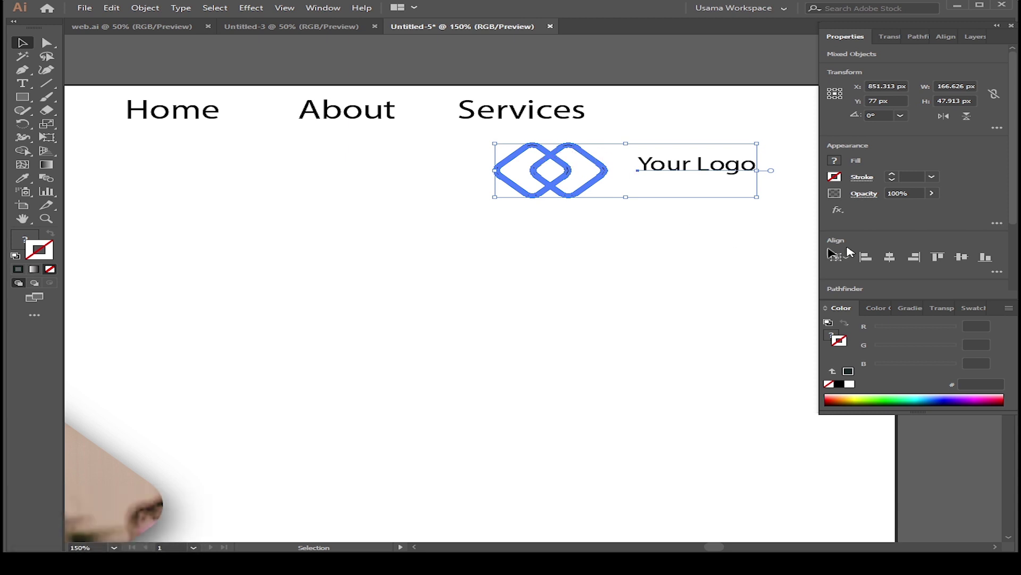
click(966, 264)
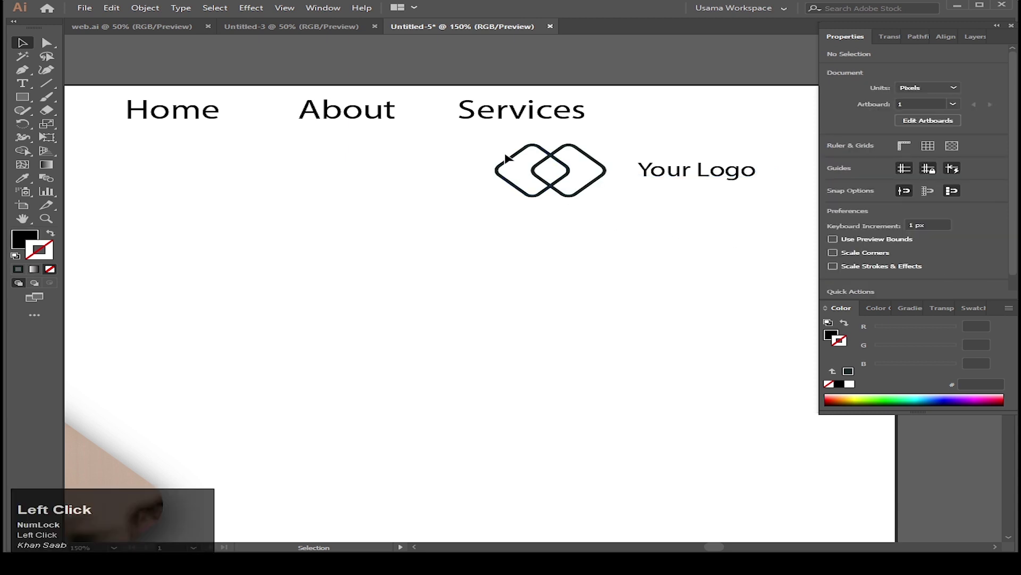
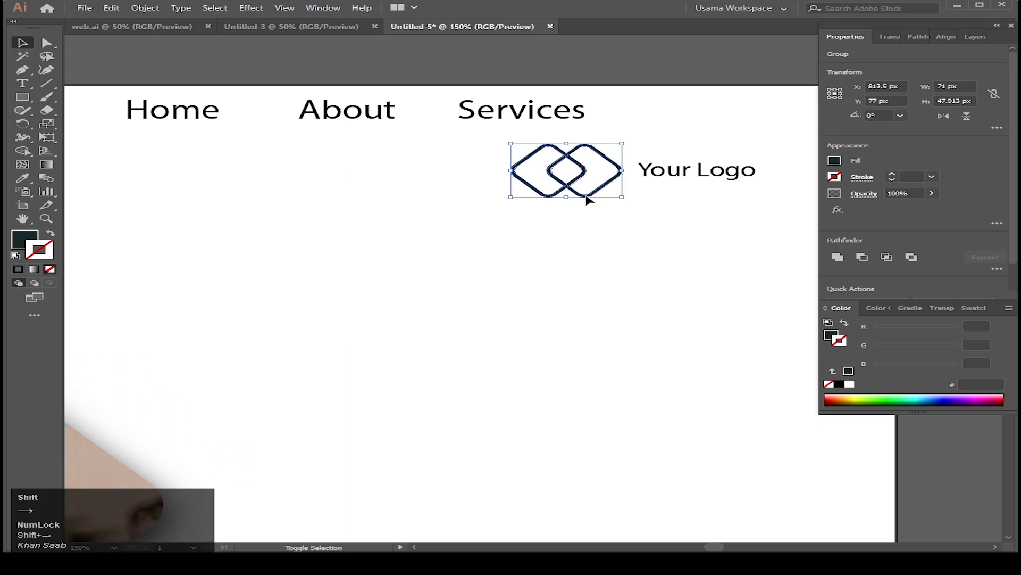
key(shift+Right)
click(435, 121)
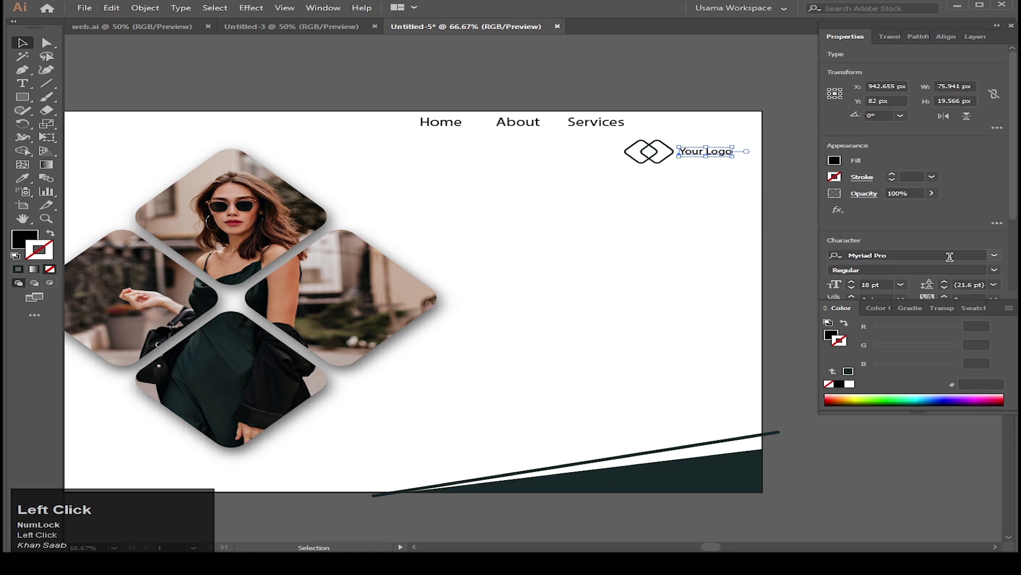
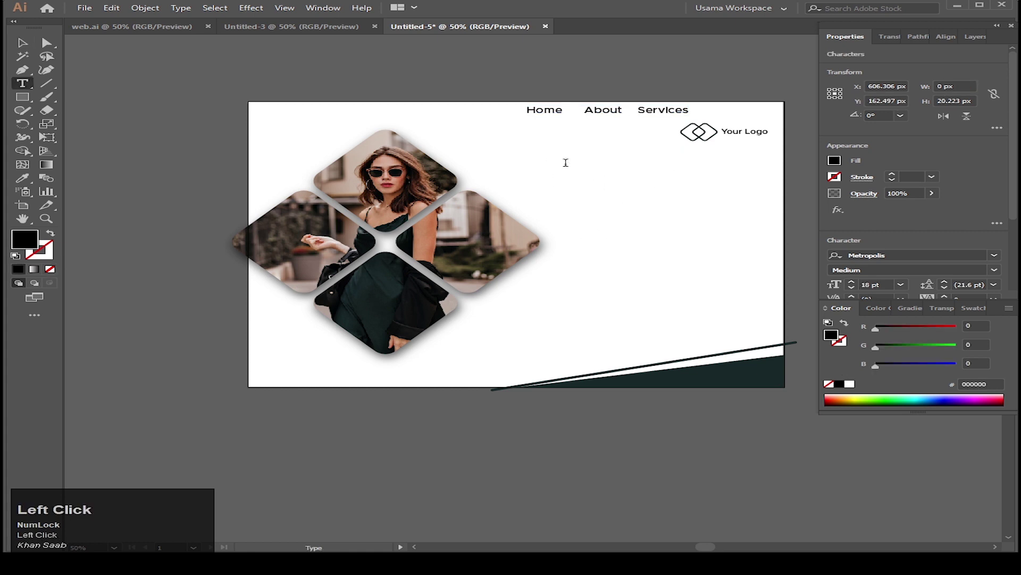
Type the NEW EXCLUSIVE COLLECTION headline in caps; set COLLECTION to Regular, tracking 200.
key(Caps_Lock)
text(ne)
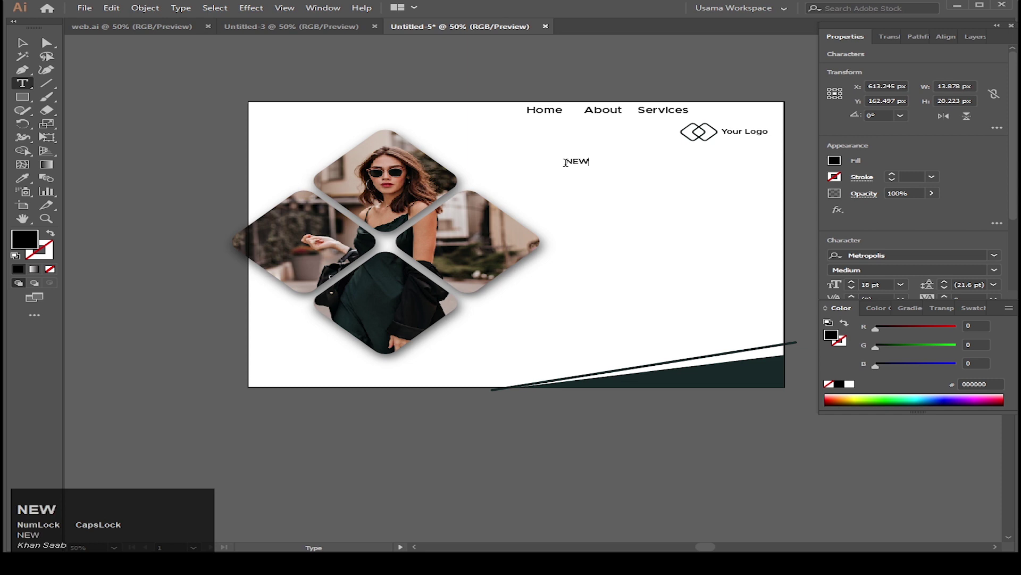
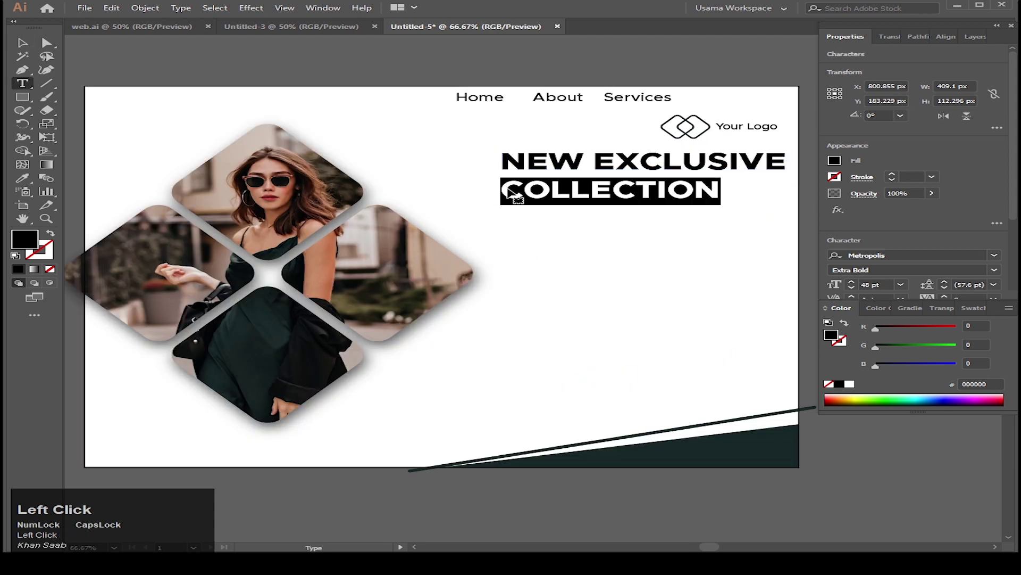
scroll(down, 3)
click(998, 195)
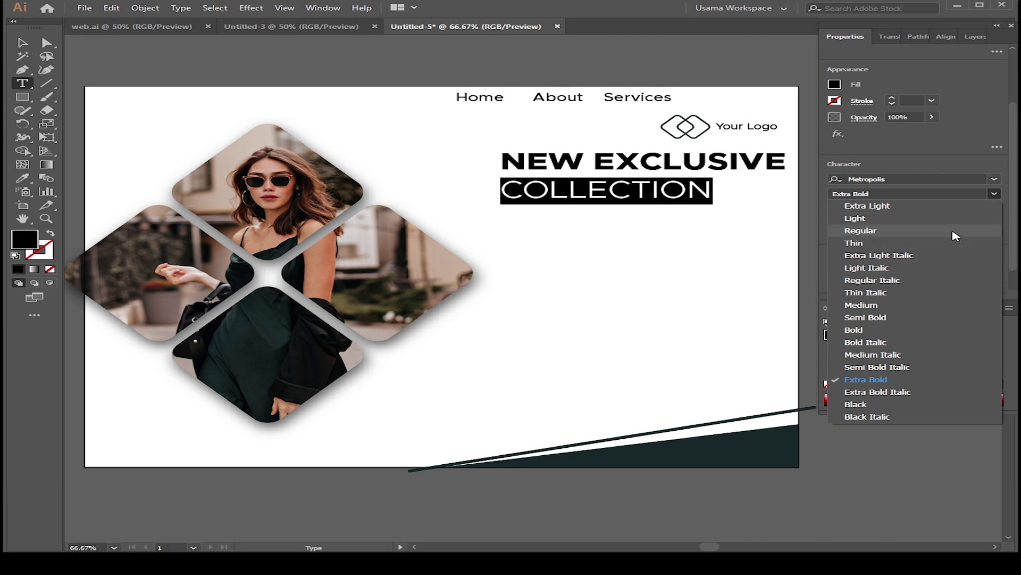
click(958, 235)
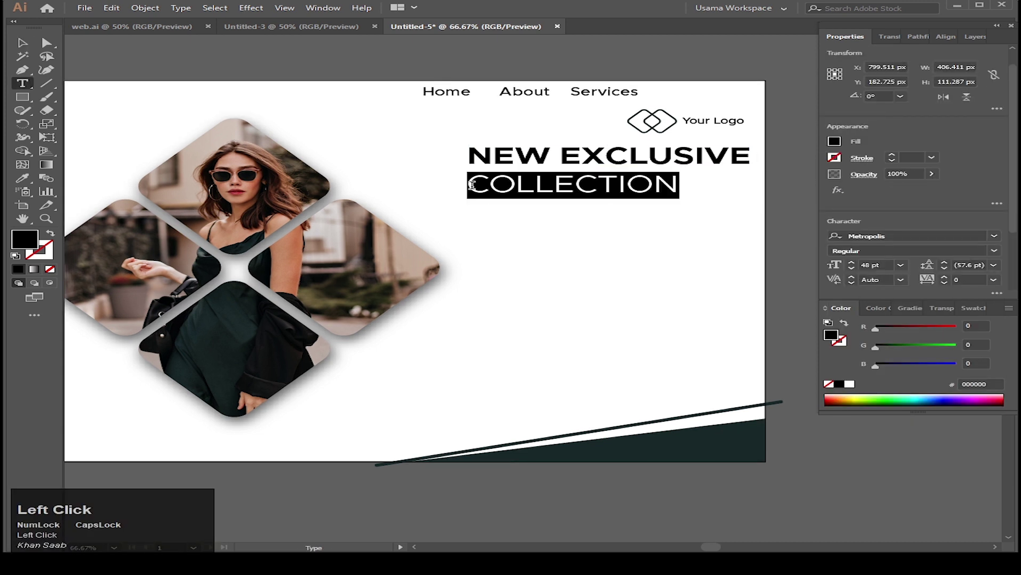
scroll(down, 3)
click(1002, 211)
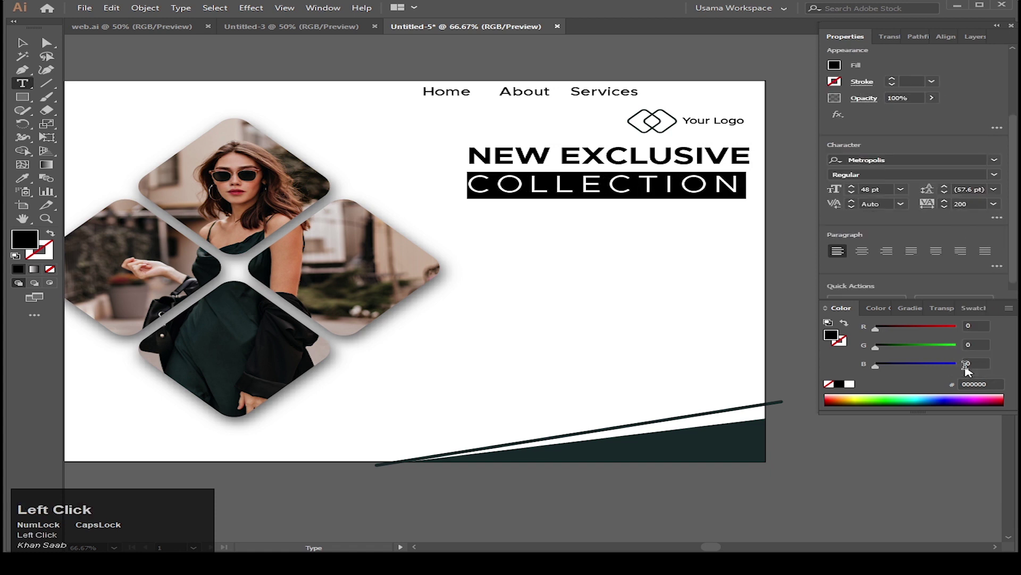
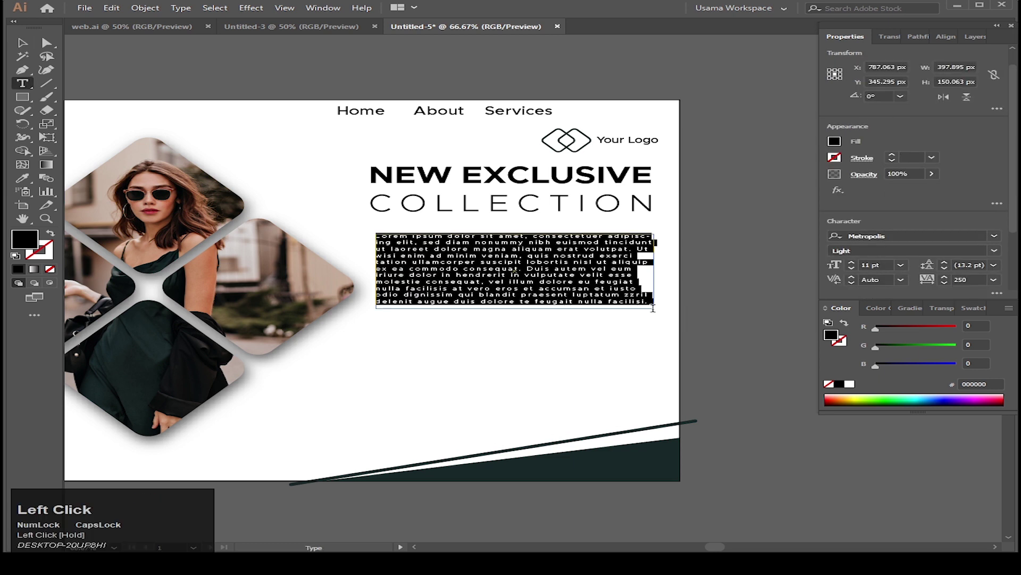
Select part of the placeholder body paragraph to restyle its size, weight and tracking.
double_click(907, 275)
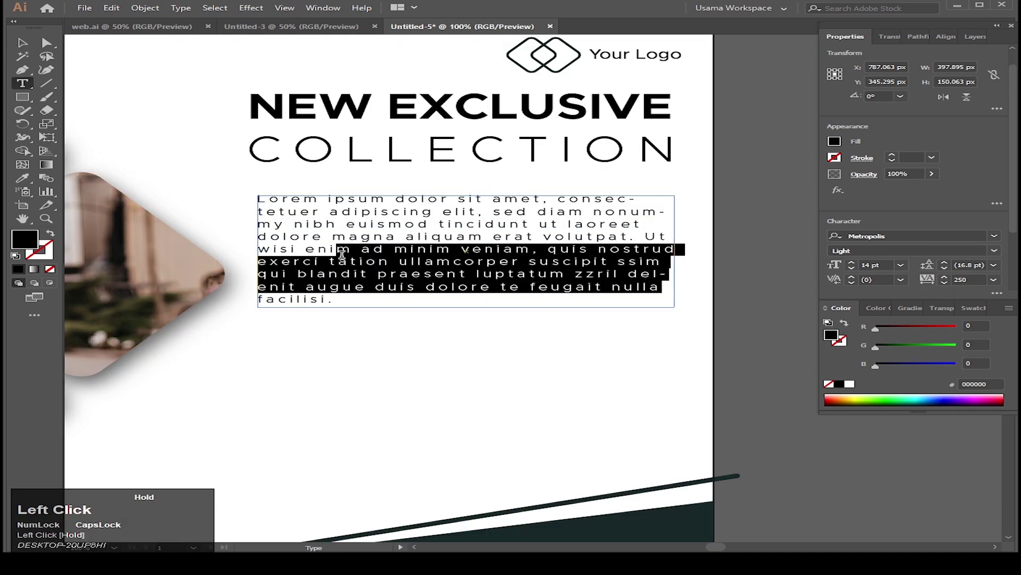
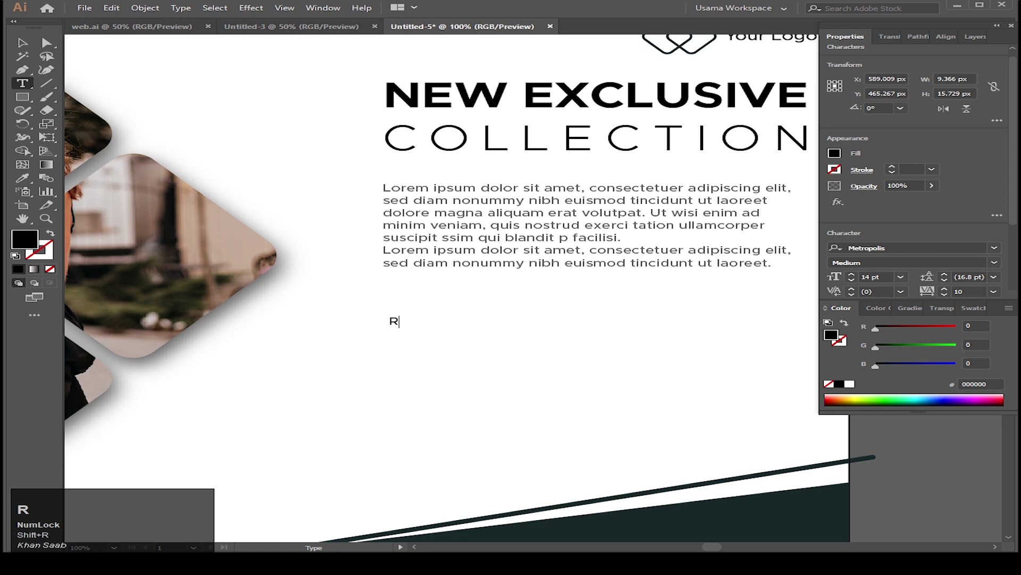
Type Read More below the paragraph and pick its font weight in the Character panel.
text(ead)
key(space)
key(shift+m)
key(o)
text(ore)
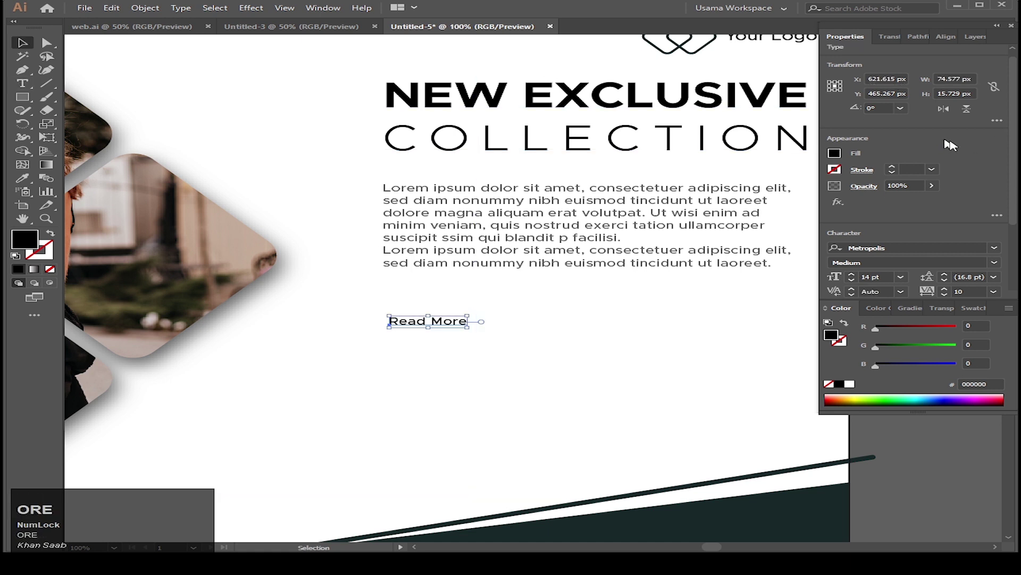
click(997, 267)
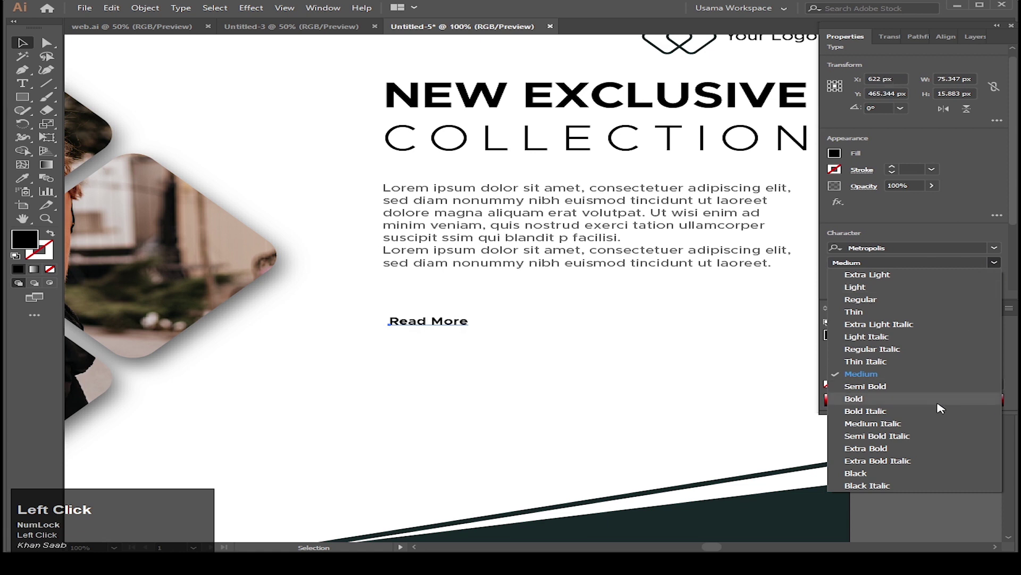
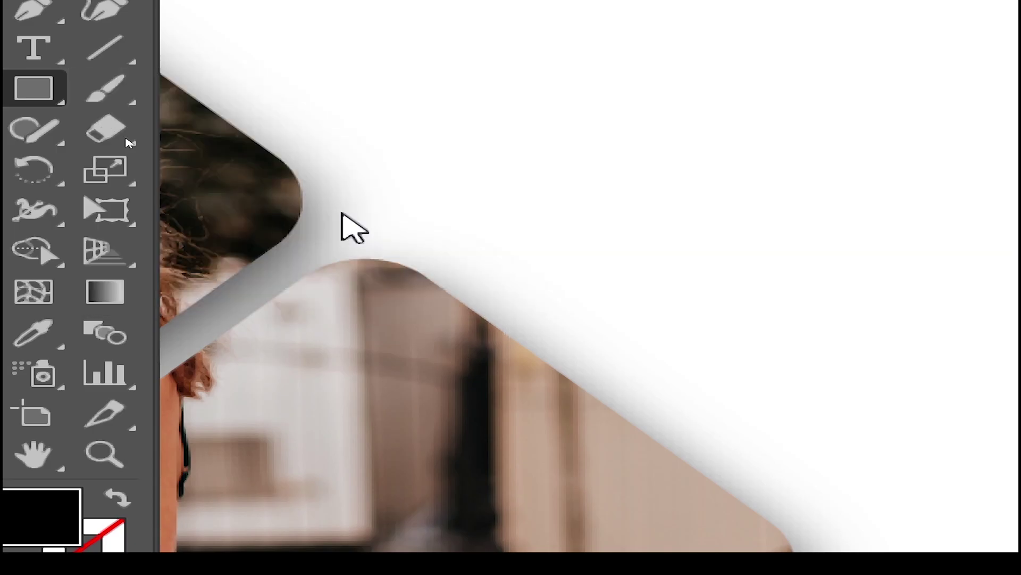
Draw a 3-sided polygon beside Read More and rotate it into a black right-pointing arrow.
scroll(down, 3)
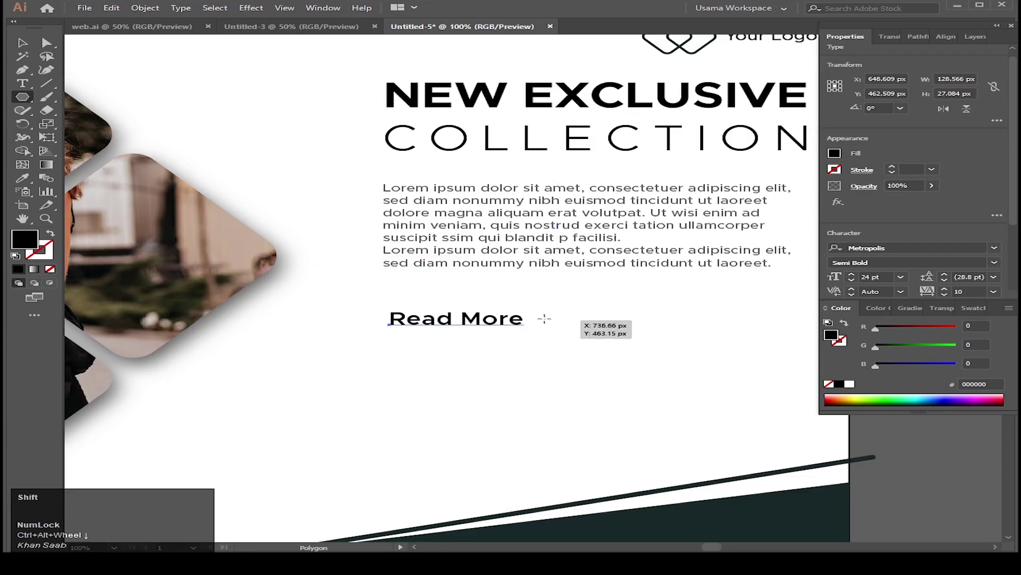
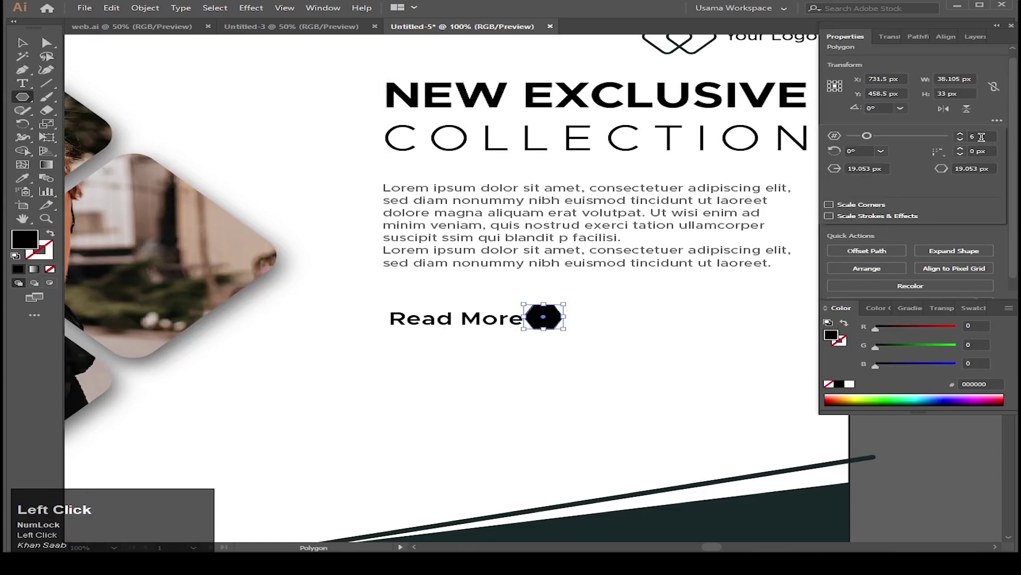
scroll(up, 3)
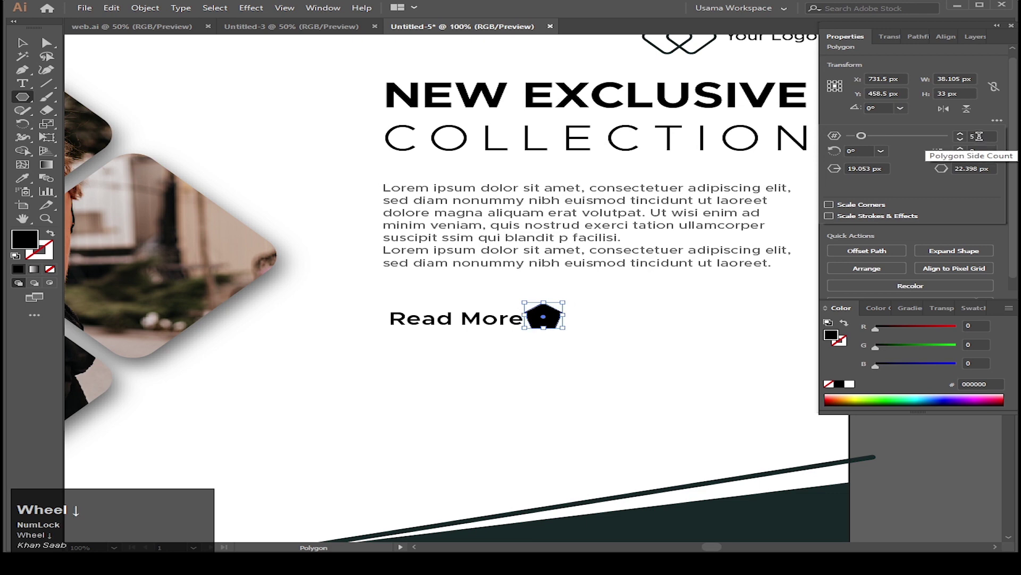
scroll(up, 3)
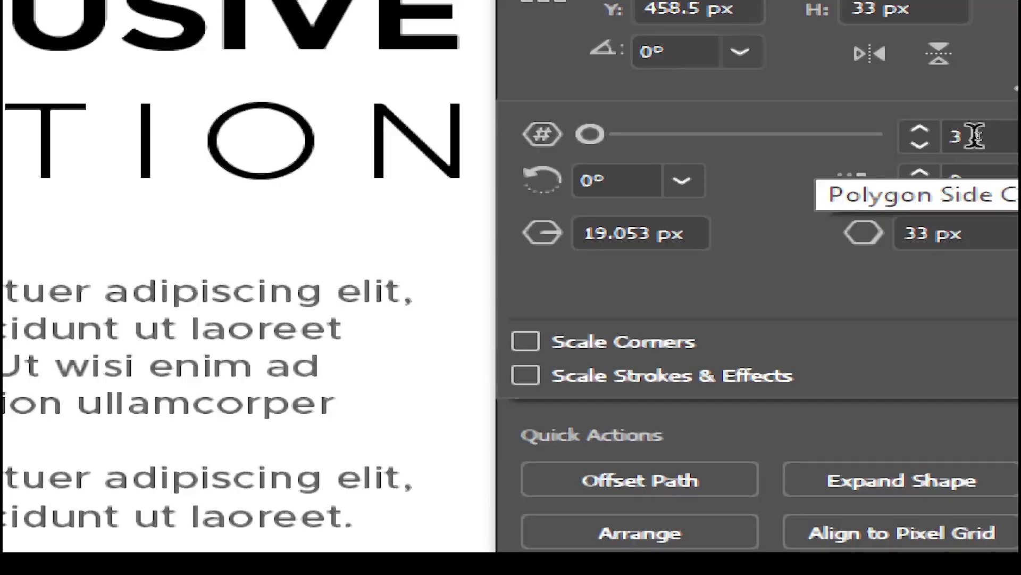
scroll(down, 3)
scroll(down, 3)
scroll(up, 3)
drag(533, 282, 547, 331)
scroll(up, 3)
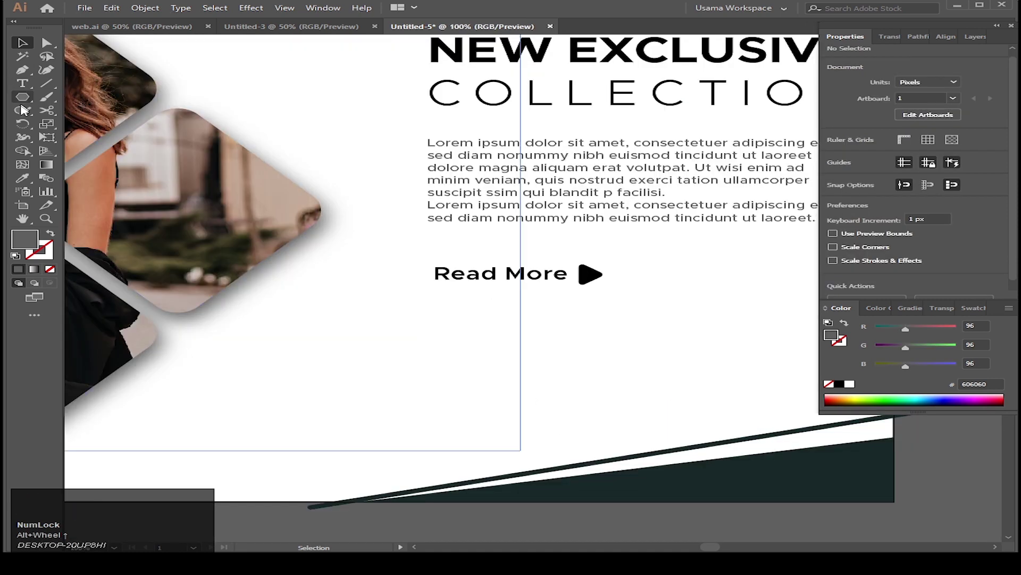
Draw a rectangle filled #172727 below Read More and Alt-drag a copy to the right.
scroll(up, 3)
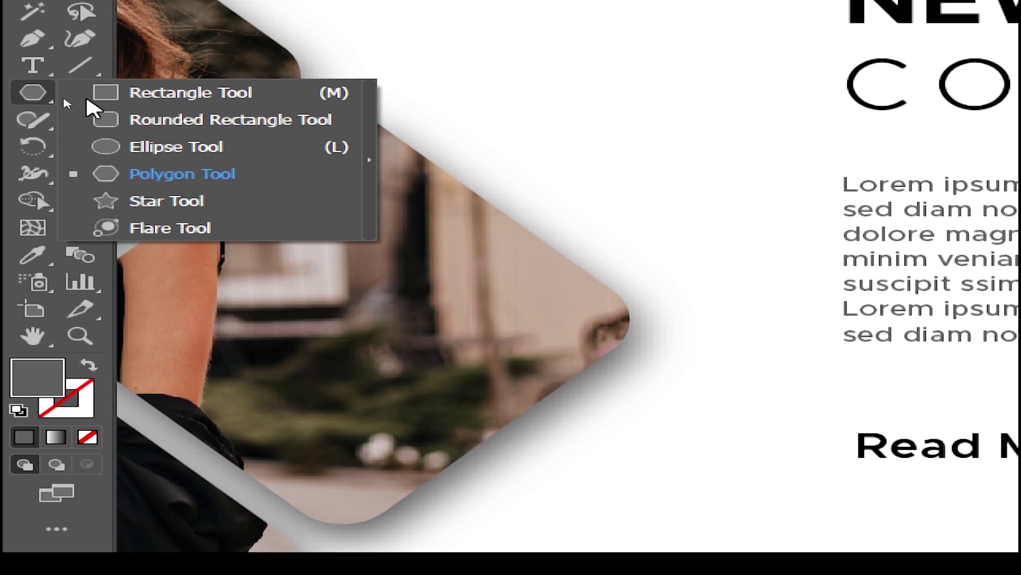
scroll(down, 3)
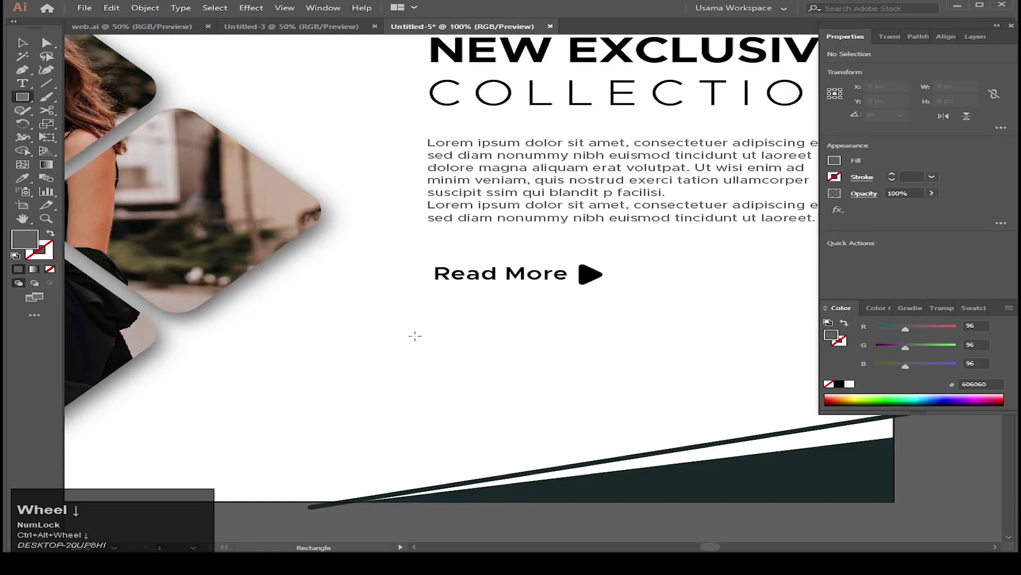
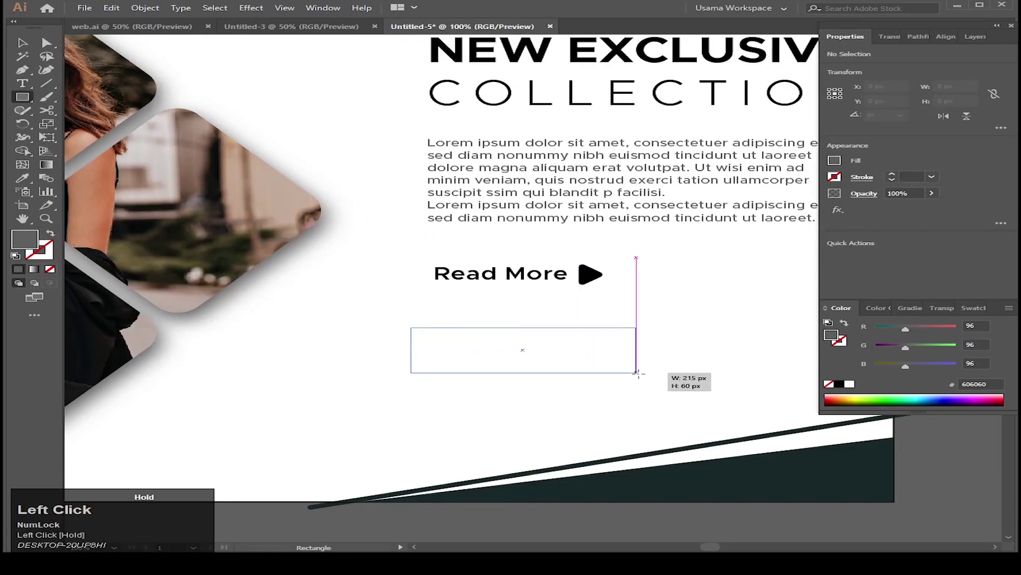
key(ctrl+z)
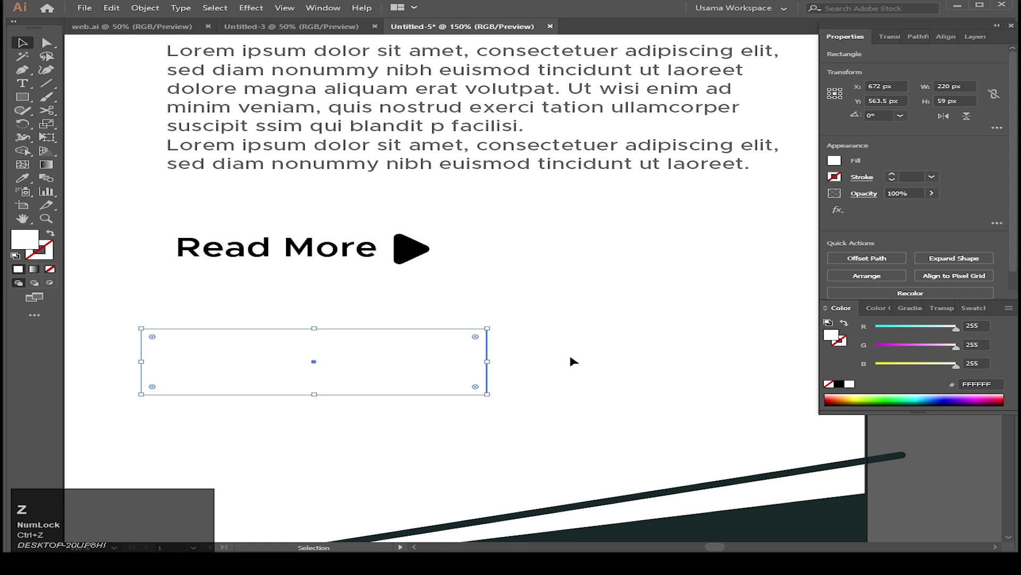
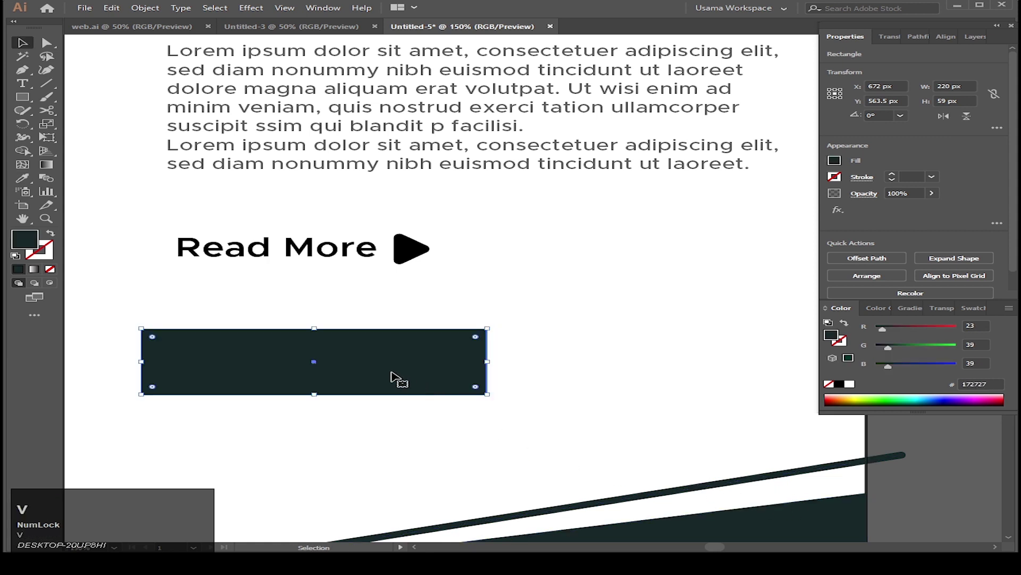
click(344, 355)
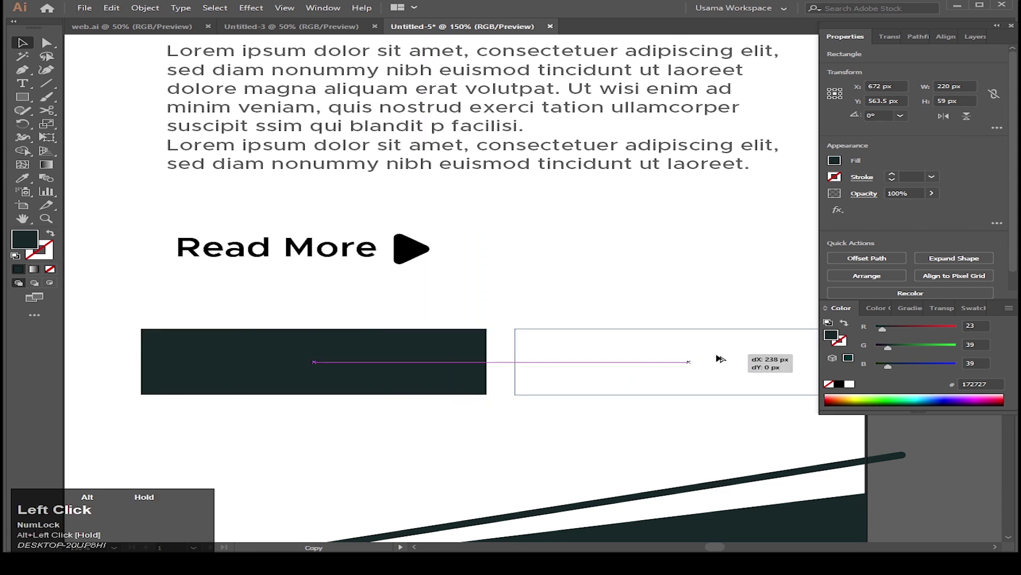
scroll(down, 3)
click(779, 385)
Fill the left rectangle white and remove its stroke.
scroll(up, 3)
click(573, 371)
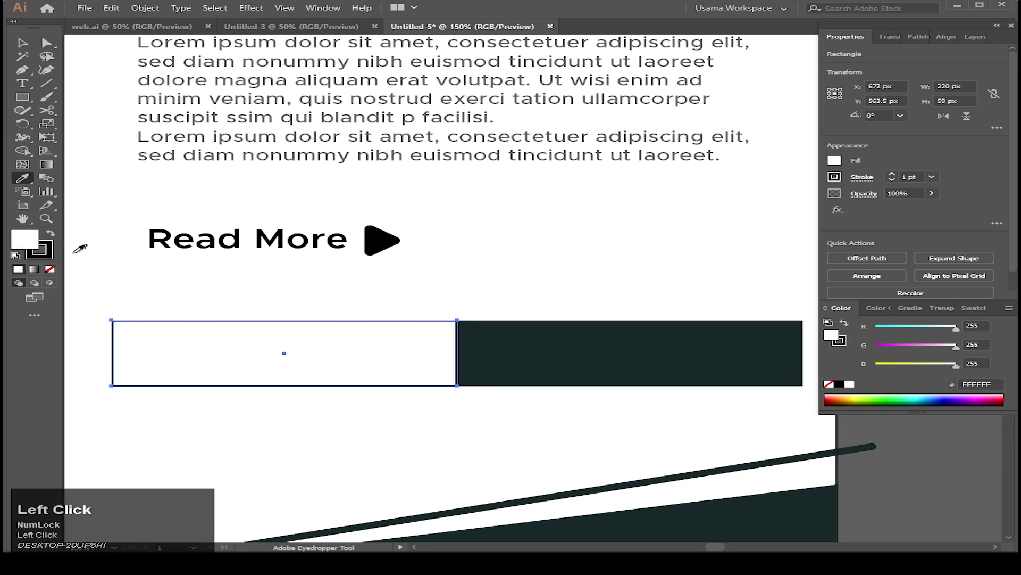
click(58, 262)
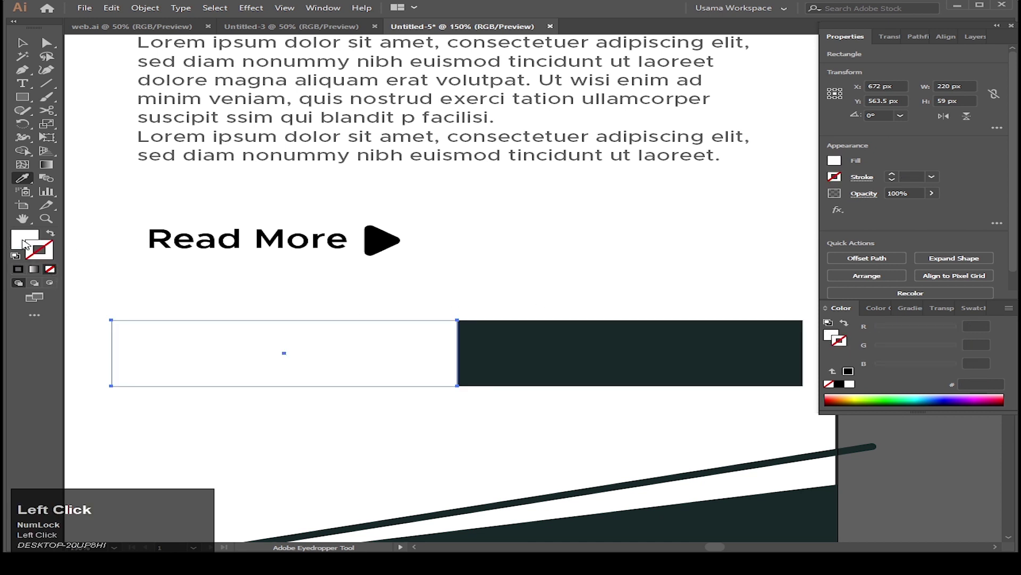
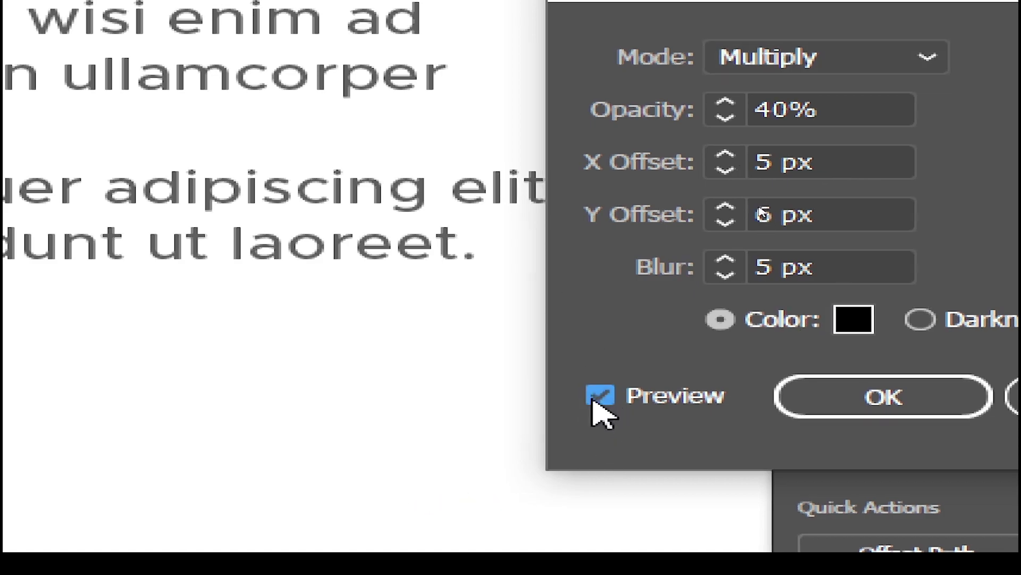
Apply a Drop Shadow (Multiply, 40%, 5/6 px offset) to the white button rectangle.
key(ctrl+alt+Num_Lock)
scroll(down, 3)
scroll(down, 3)
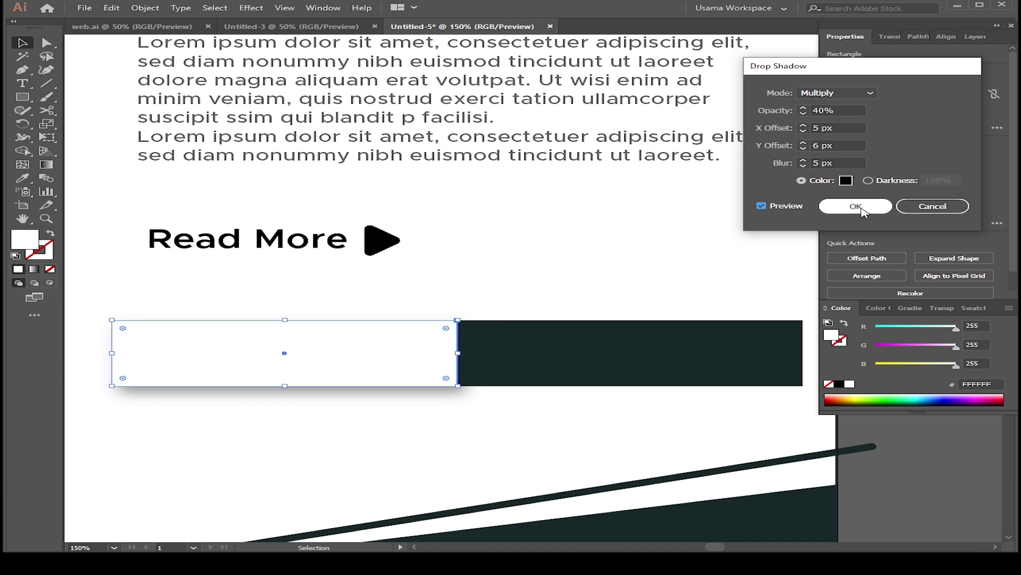
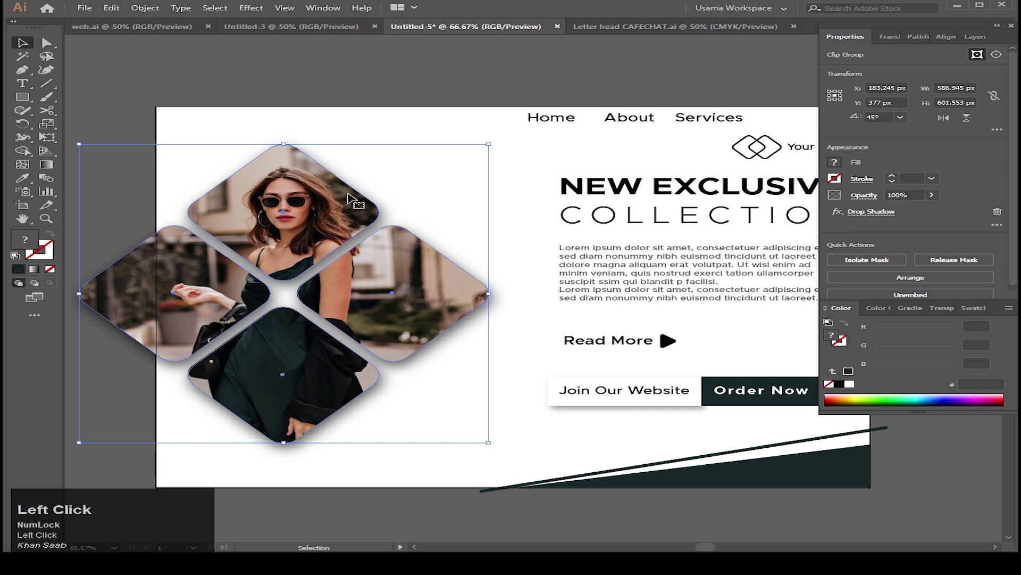
Draw a 38×4 px rectangle filled #172727 as the first hamburger bar.
click(363, 149)
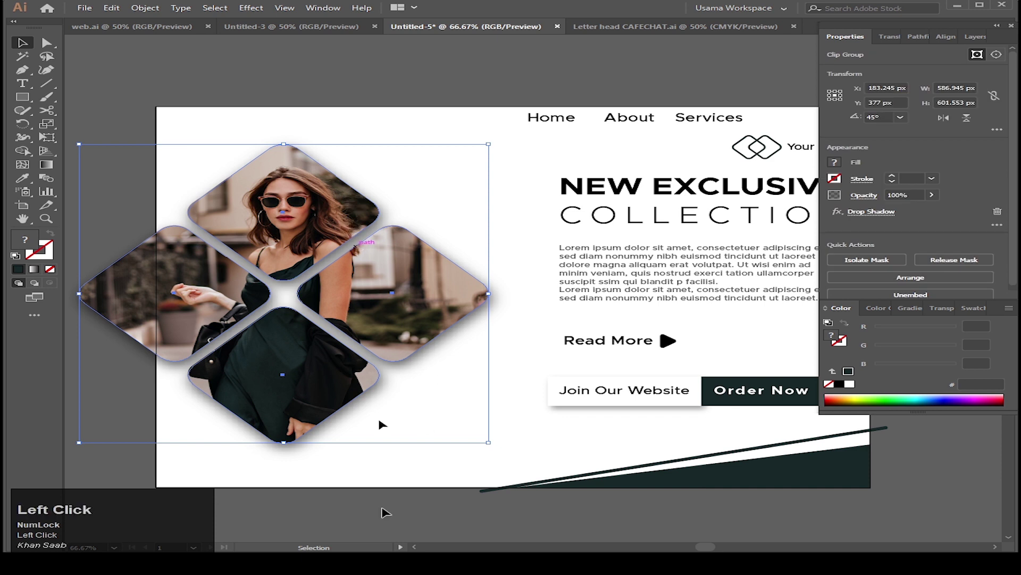
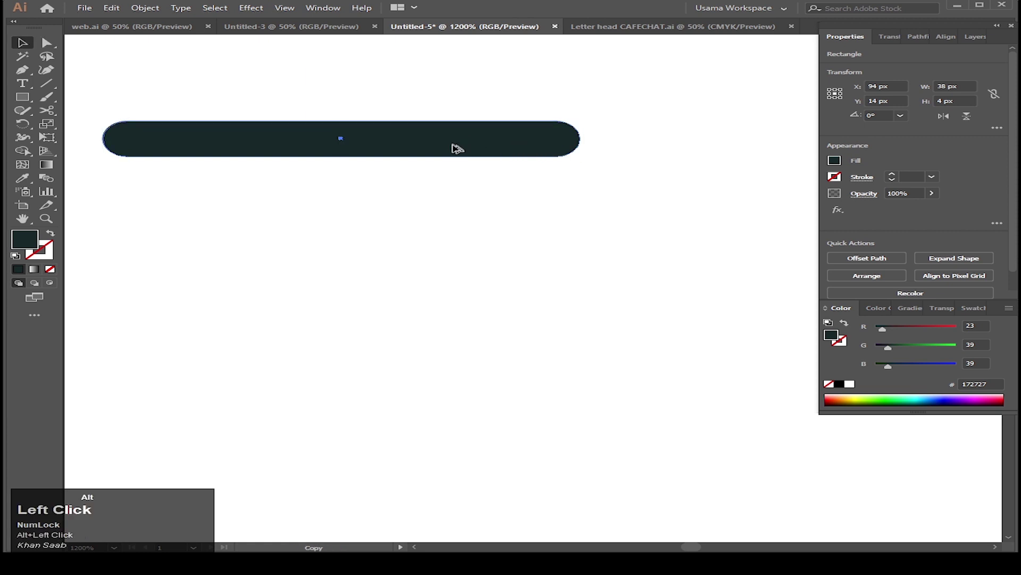
Round the bar's ends, duplicate it into three stacked bars and shorten the middle one.
drag(458, 162, 459, 189)
key(ctrl+d)
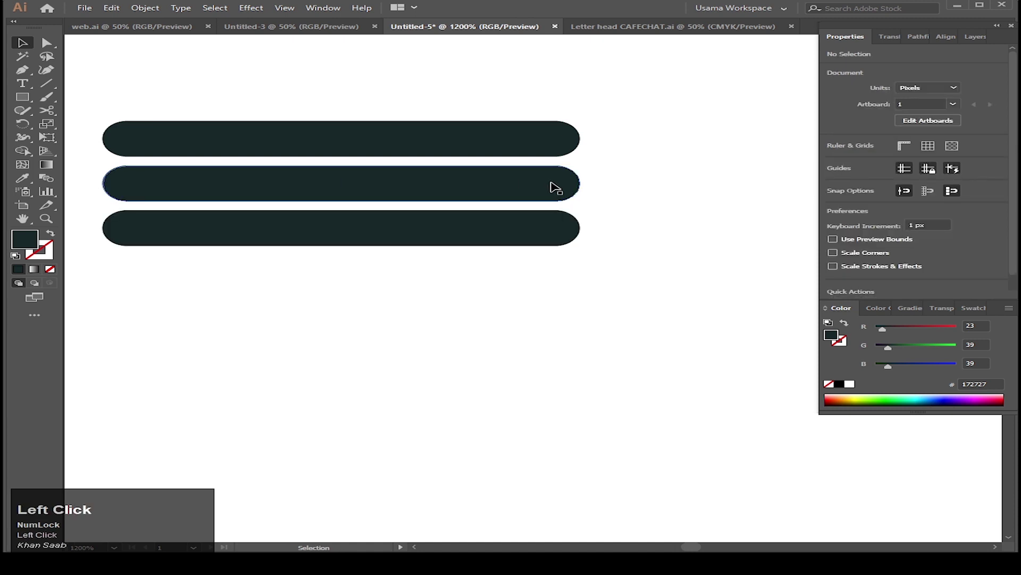
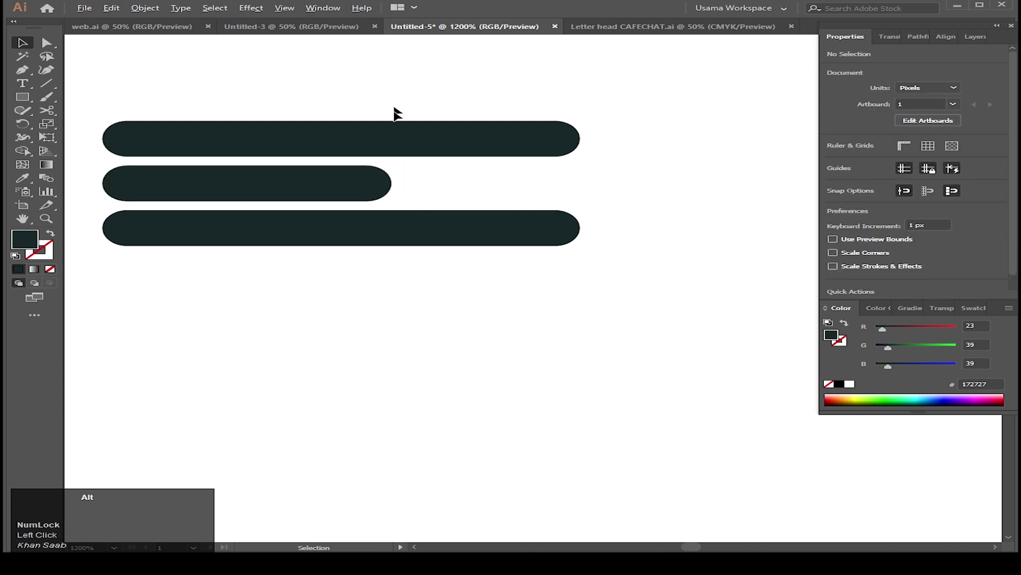
scroll(down, 3)
click(418, 108)
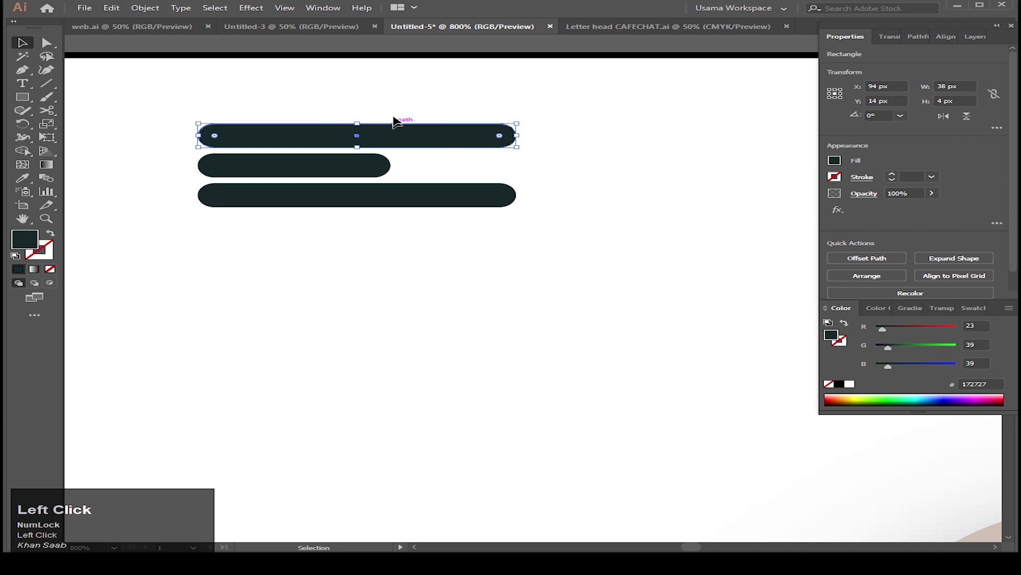
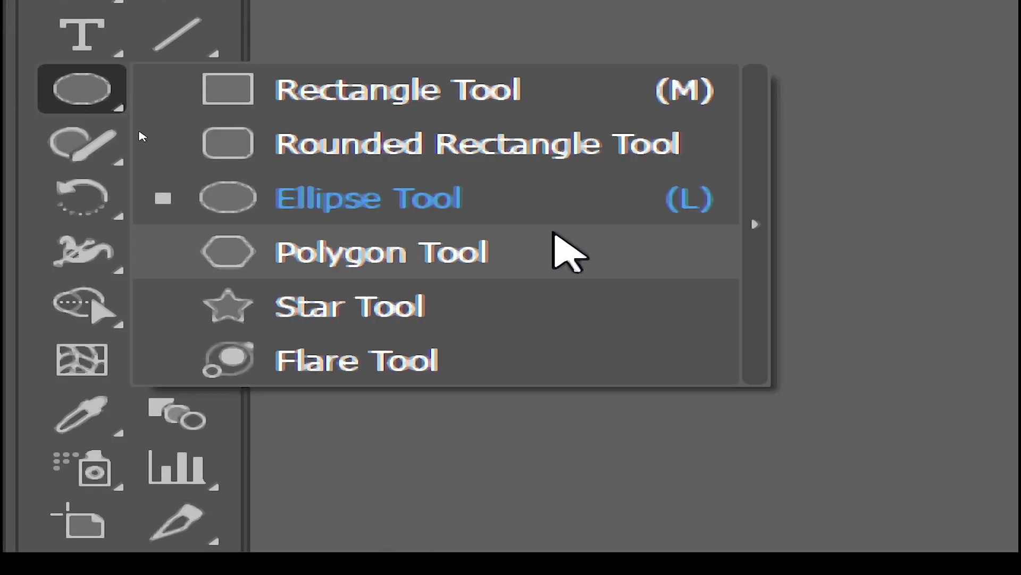
Draw a 3 px dark circle at the artboard's top-left corner with the Ellipse Tool.
scroll(down, 3)
scroll(down, 3)
scroll(up, 3)
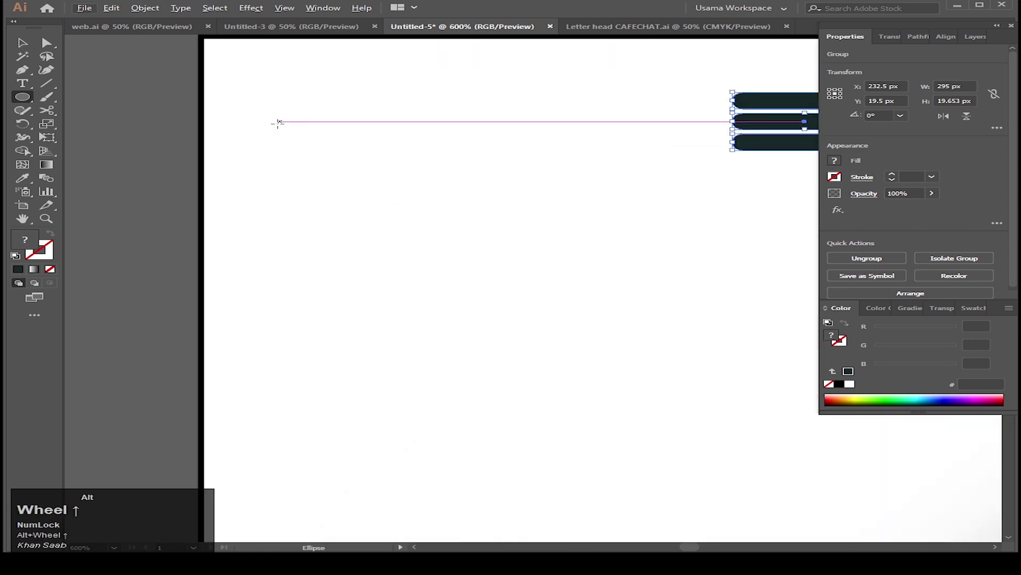
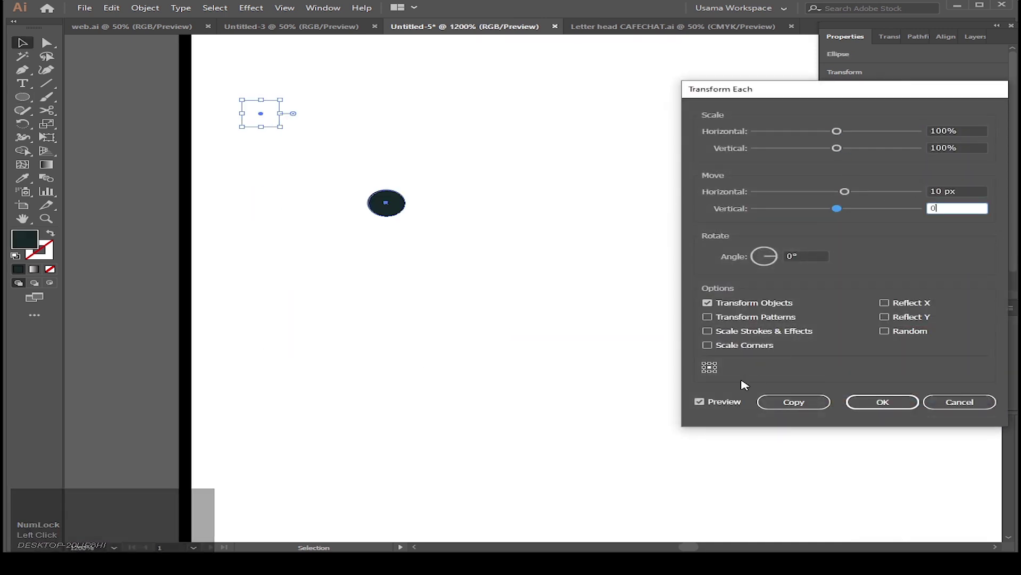
Copy the circle 5 px right with Transform Each and repeat (Ctrl+D) into a row of four dots.
click(709, 403)
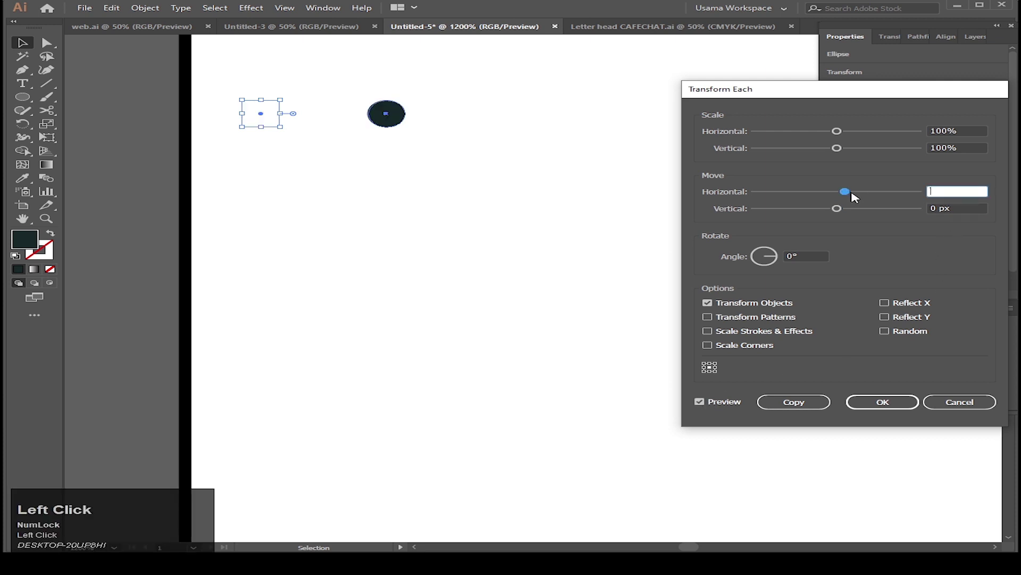
click(707, 402)
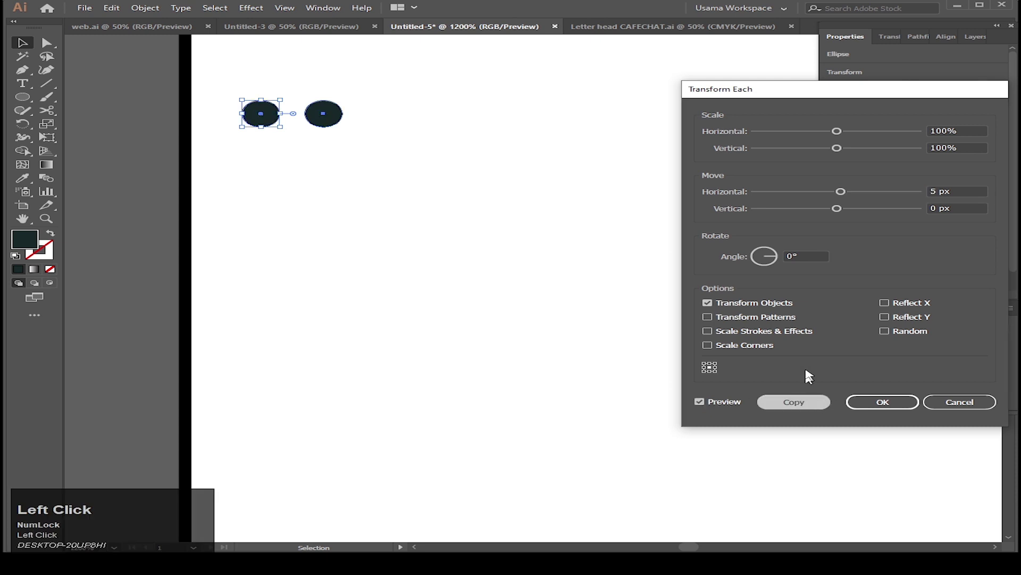
key(ctrl+d)
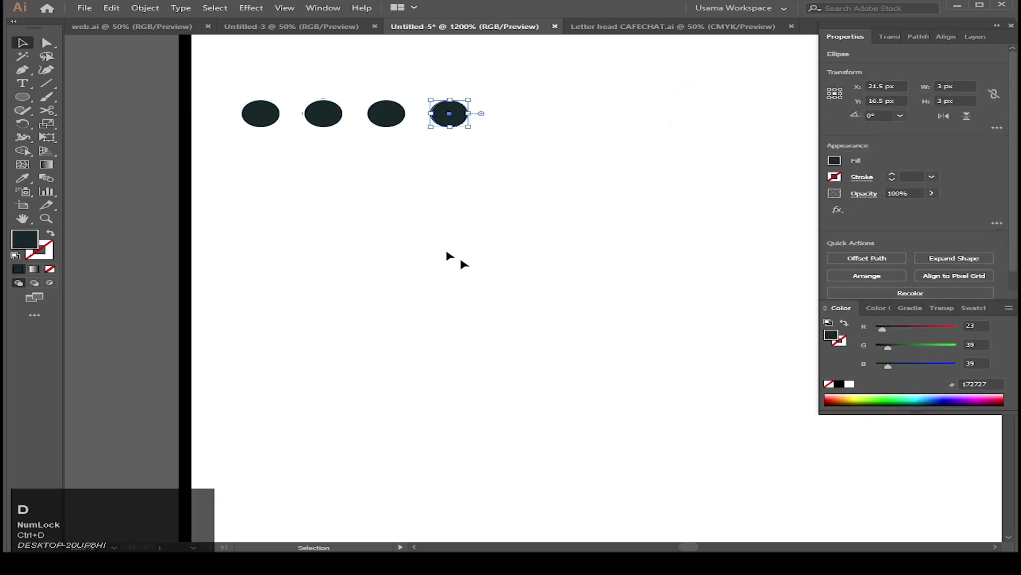
Copy the whole row 5 px down and repeat to build several rows of dots.
click(384, 125)
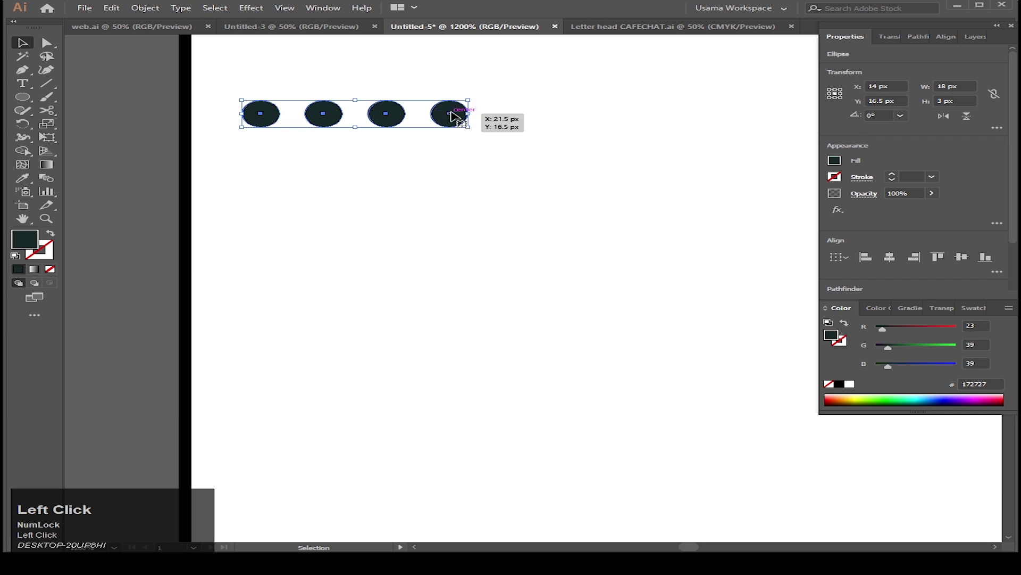
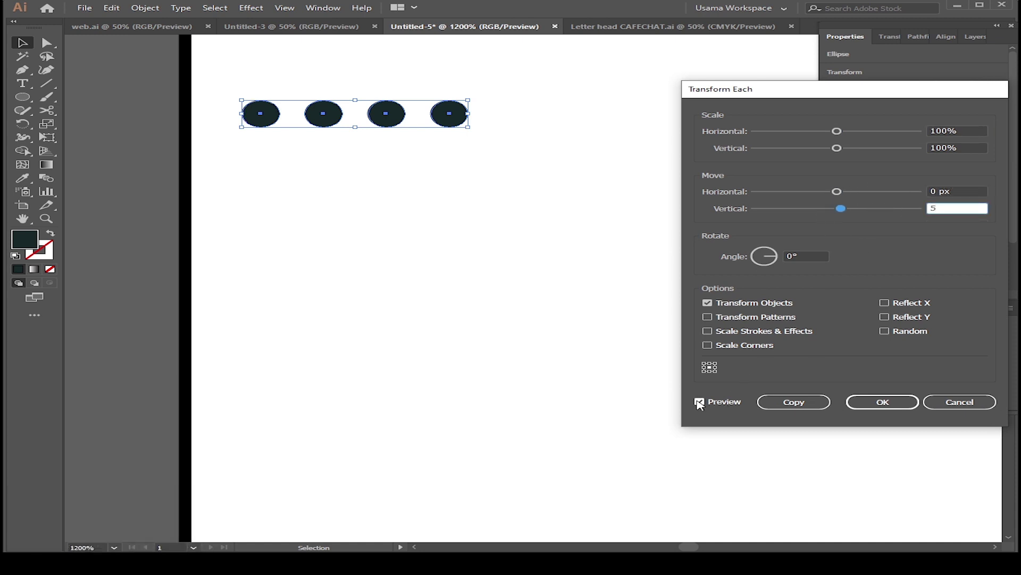
click(702, 404)
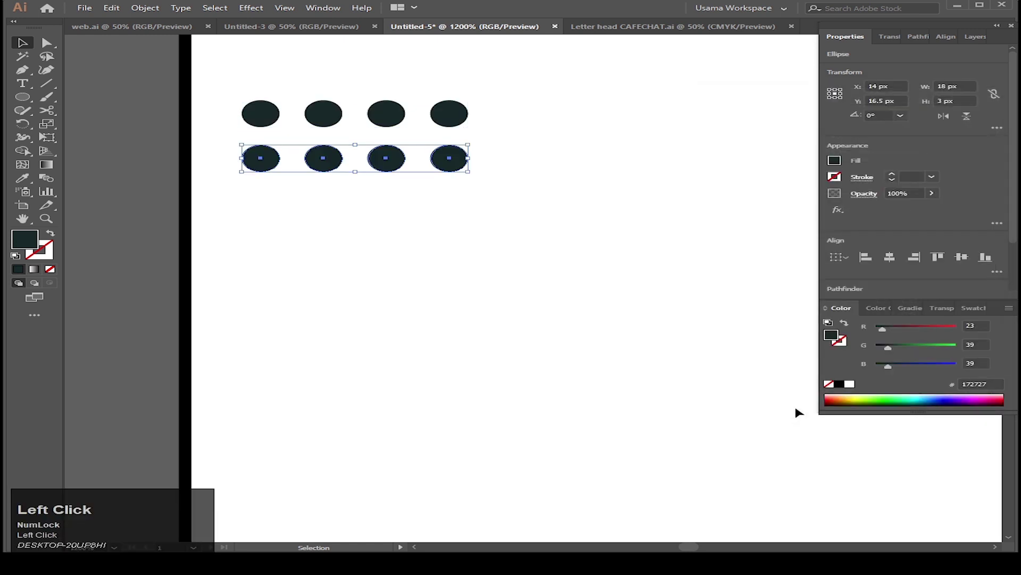
key(ctrl+d)
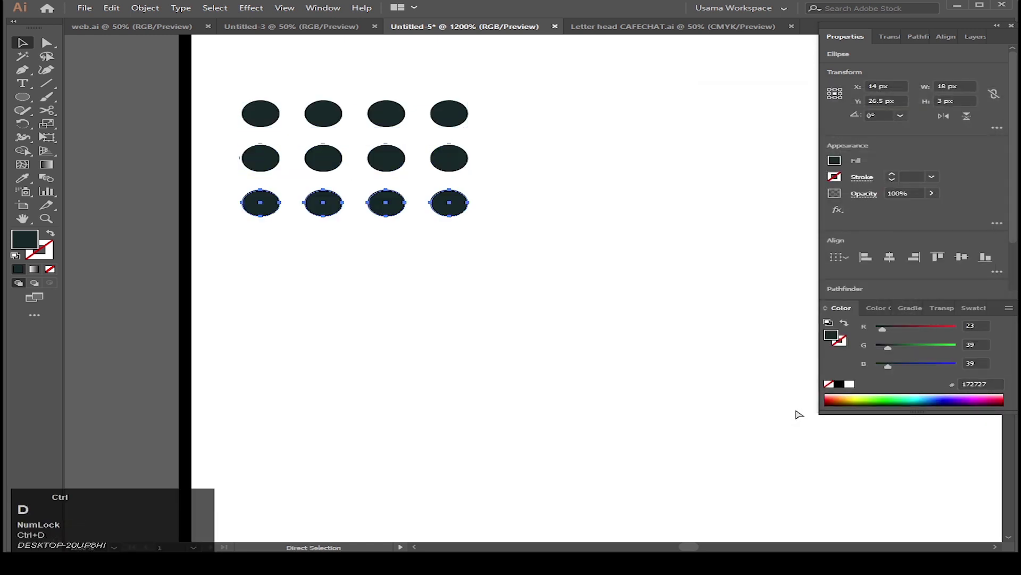
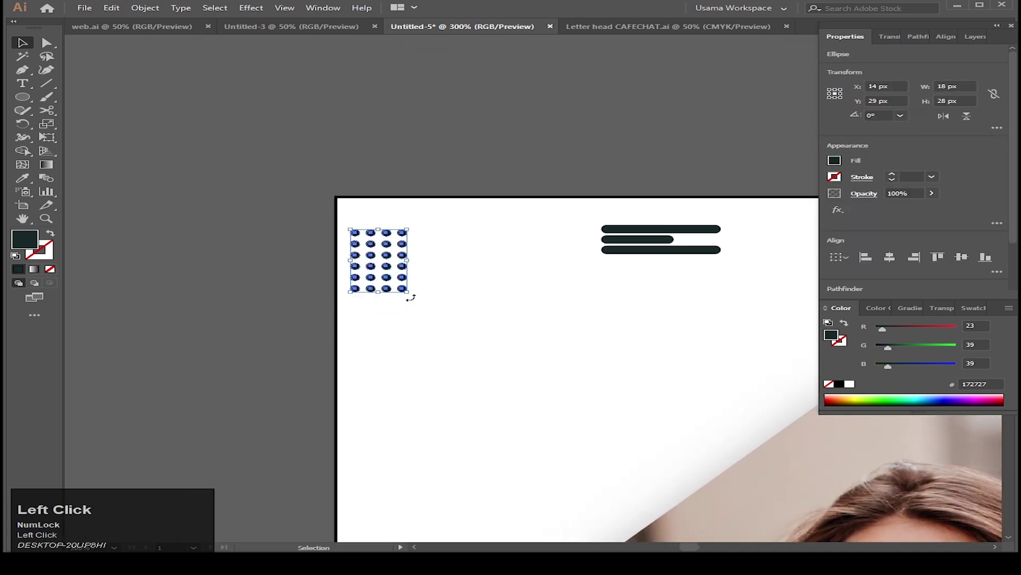
Group all the dots (Ctrl+G) into one dot grid and zoom out to the full layout.
key(ctrl+g)
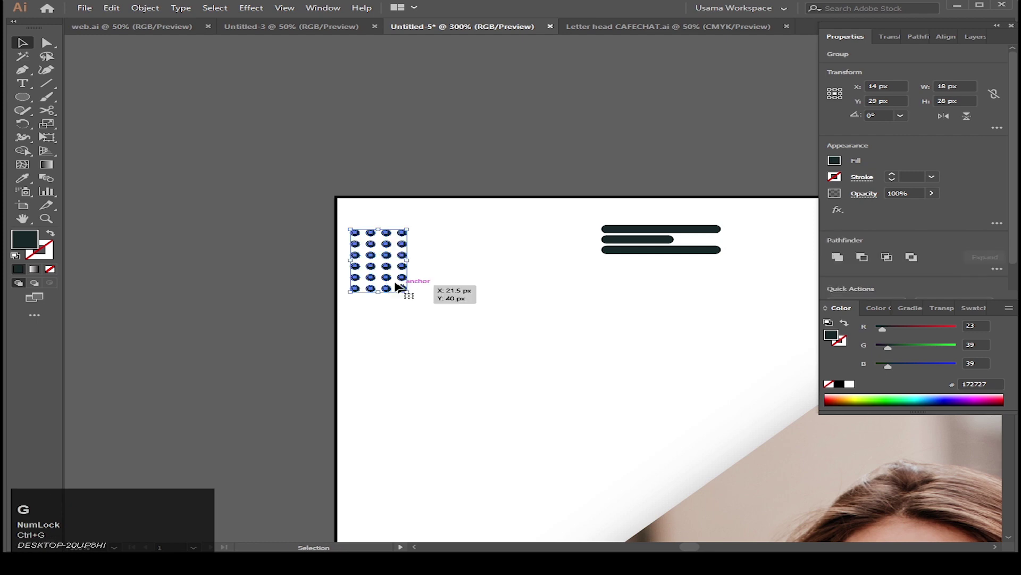
key(v)
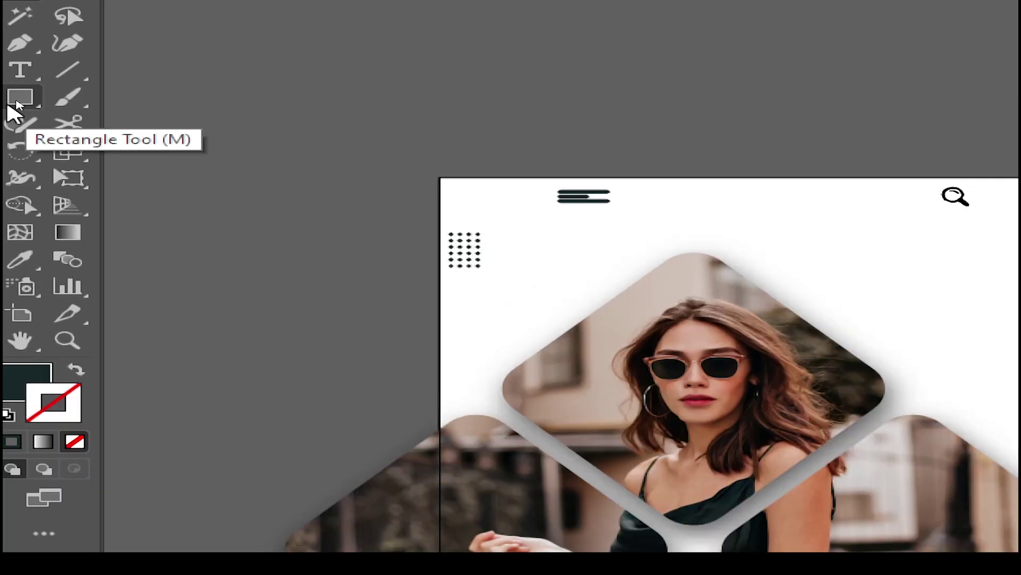
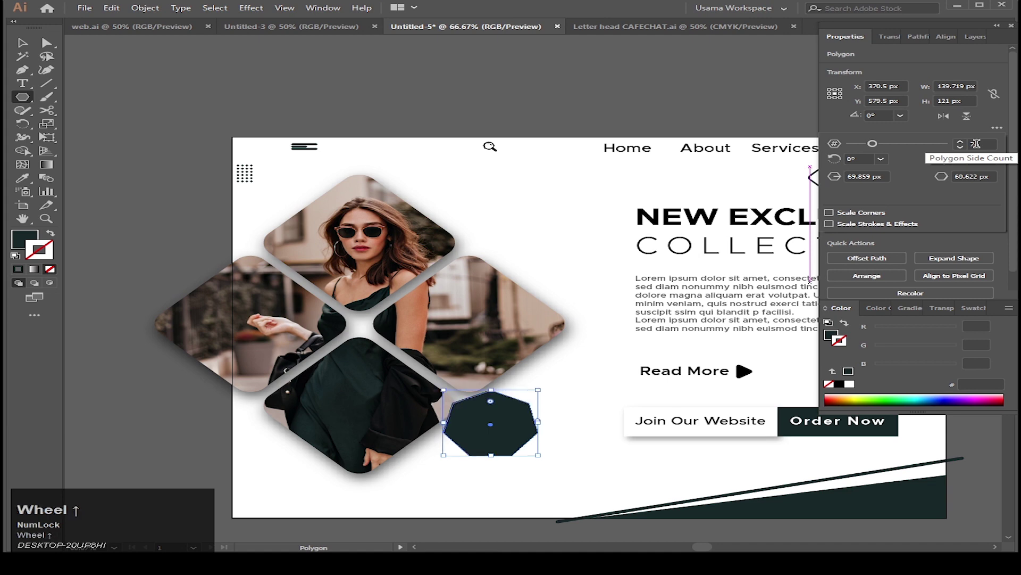
Reduce a polygon to a rounded 3-sided outline triangle and position it beside the collage.
scroll(down, 3)
key(v)
scroll(up, 3)
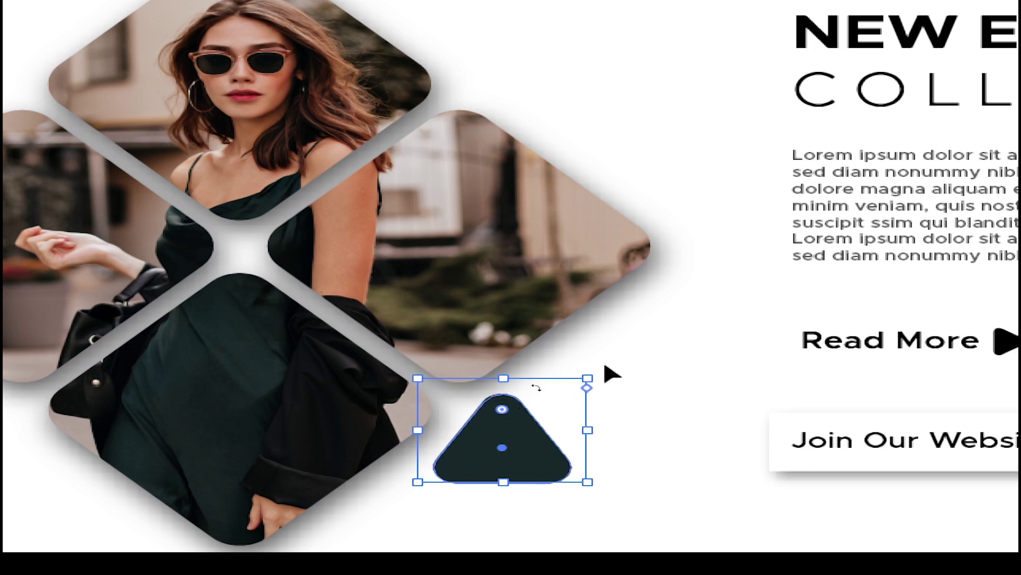
scroll(down, 3)
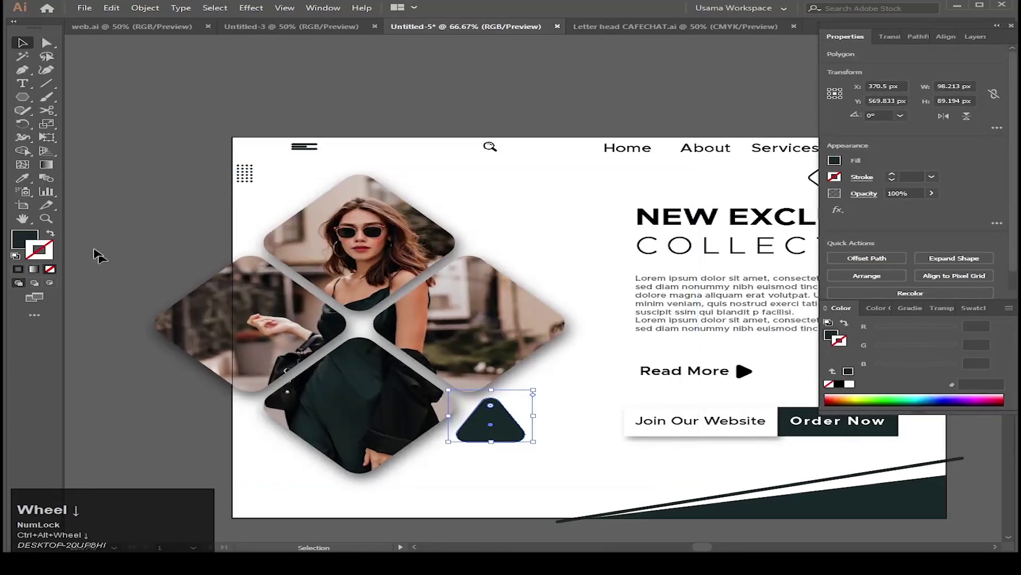
click(55, 237)
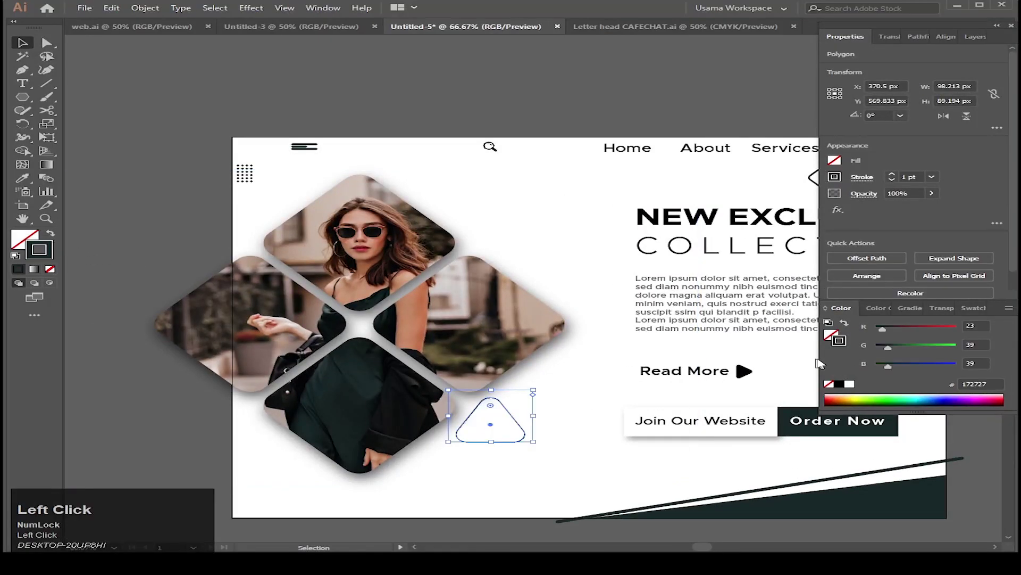
scroll(up, 3)
scroll(up, 3)
drag(513, 417, 523, 413)
drag(522, 413, 272, 195)
click(271, 194)
Duplicate the outline triangle, rotate it and place the copy at the collage's opposite corner.
scroll(down, 3)
key(space)
scroll(up, 3)
click(258, 232)
double_click(454, 312)
scroll(down, 3)
scroll(up, 3)
key(space)
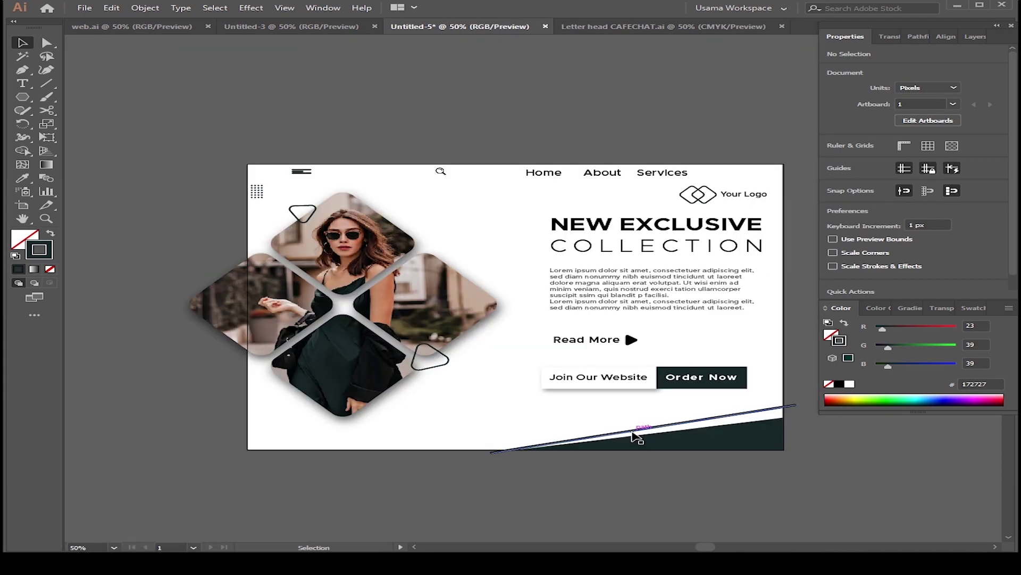
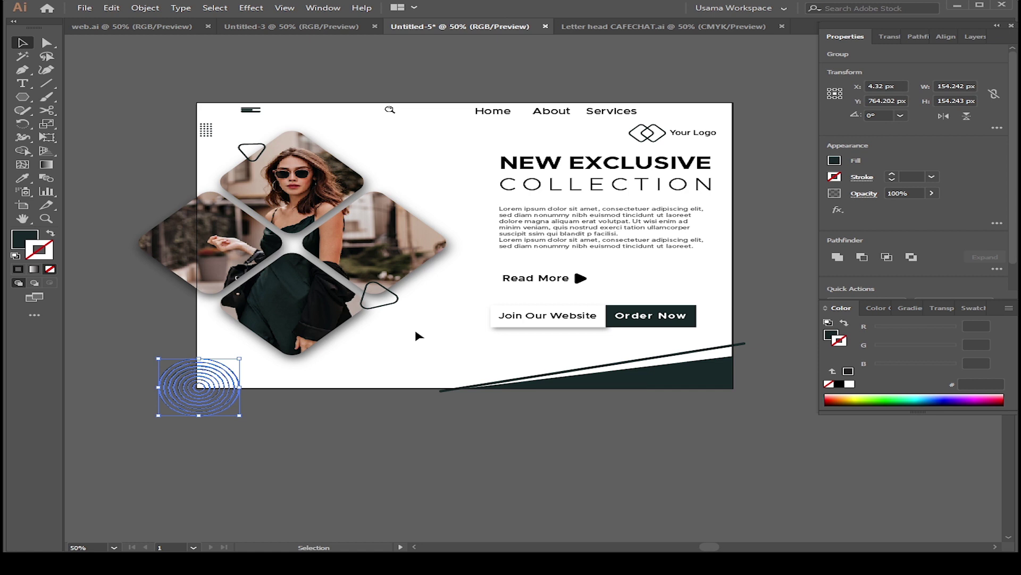
Group the concentric circle rings and place them at the artboard's bottom-left corner.
key(ctrl+Num_Lock)
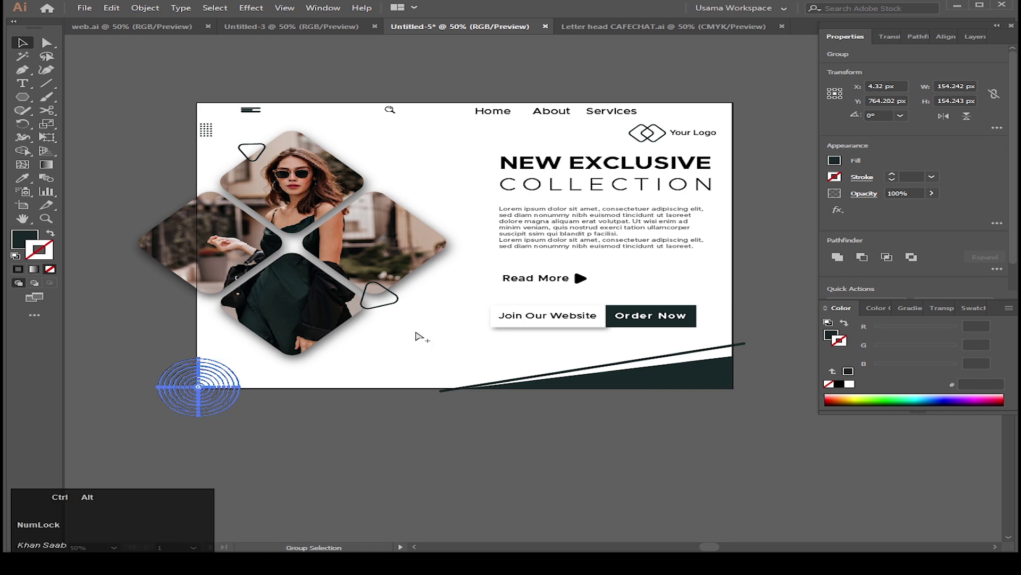
key(ctrl+alt+2)
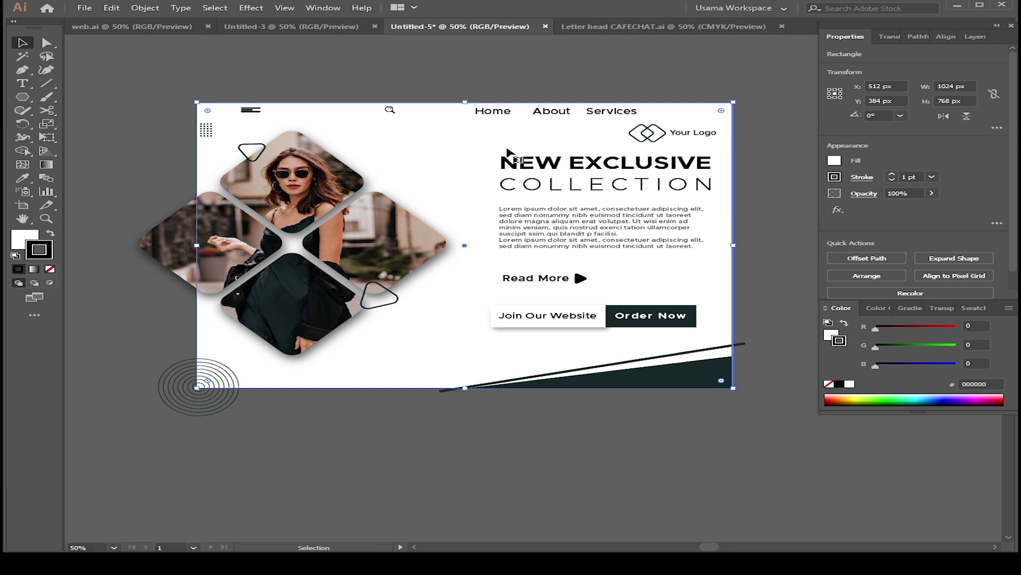
Offset the background rectangle's path by -15 px to create the inset border, then deselect.
click(615, 88)
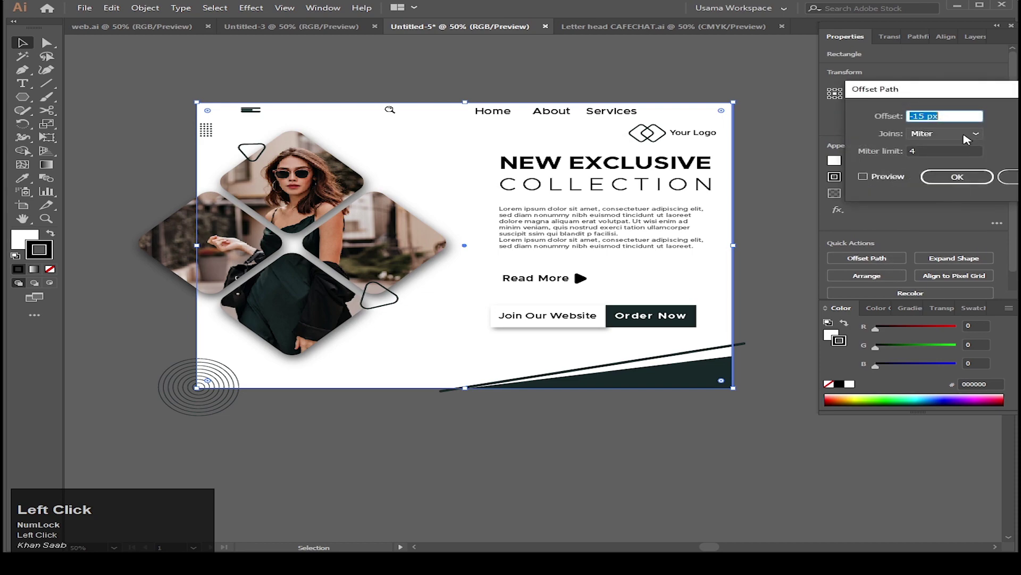
scroll(up, 3)
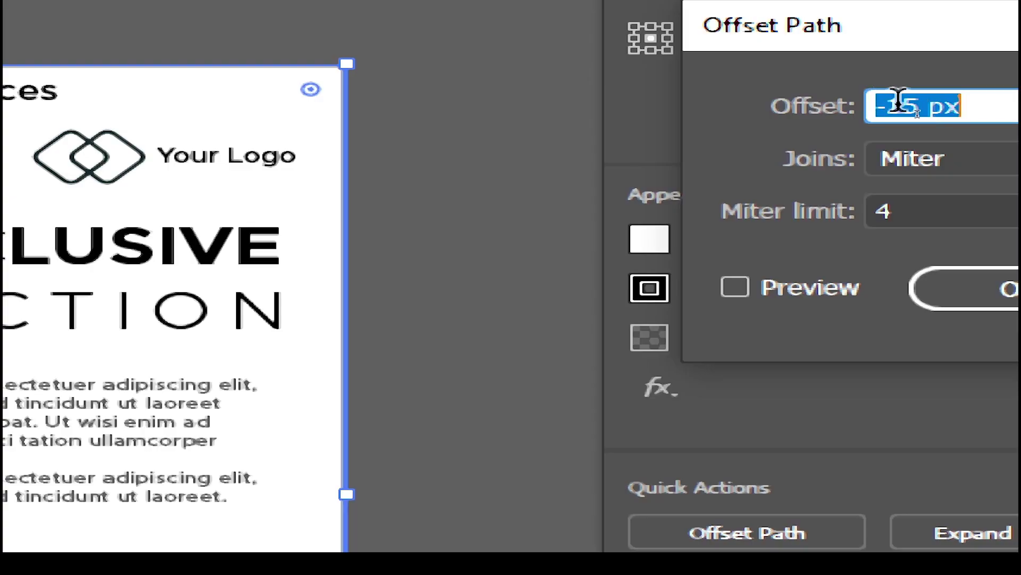
scroll(down, 3)
click(864, 182)
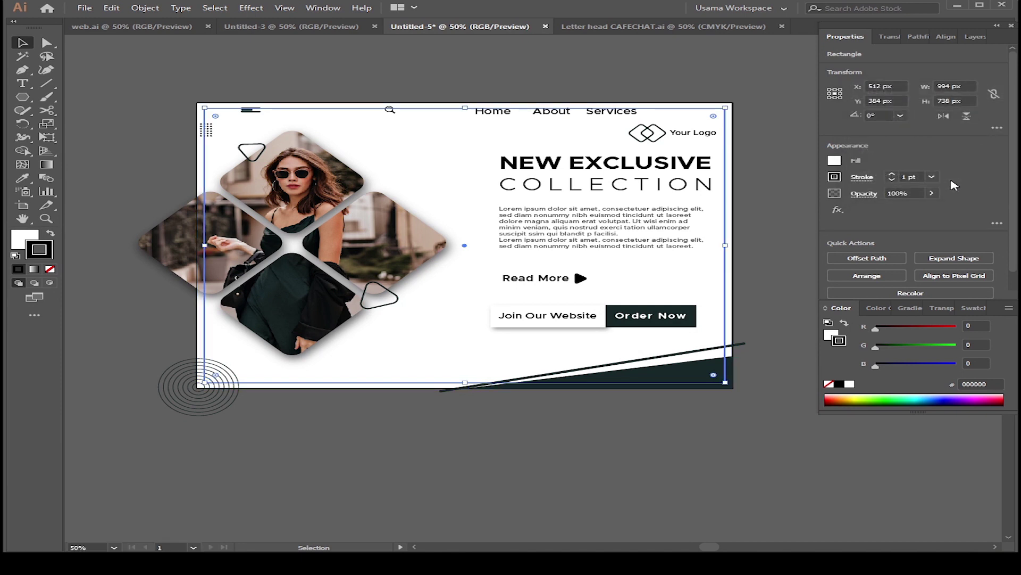
click(954, 186)
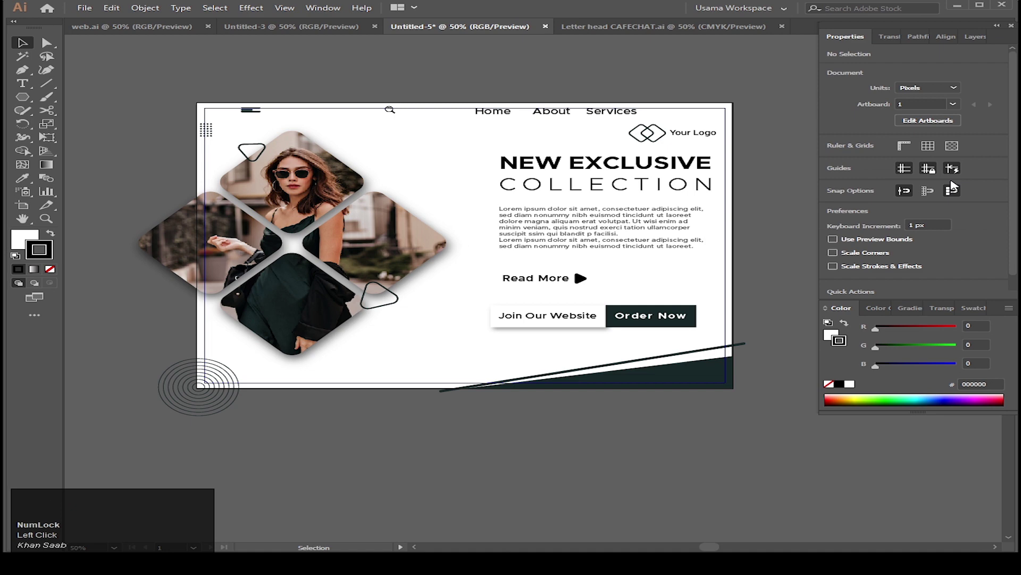
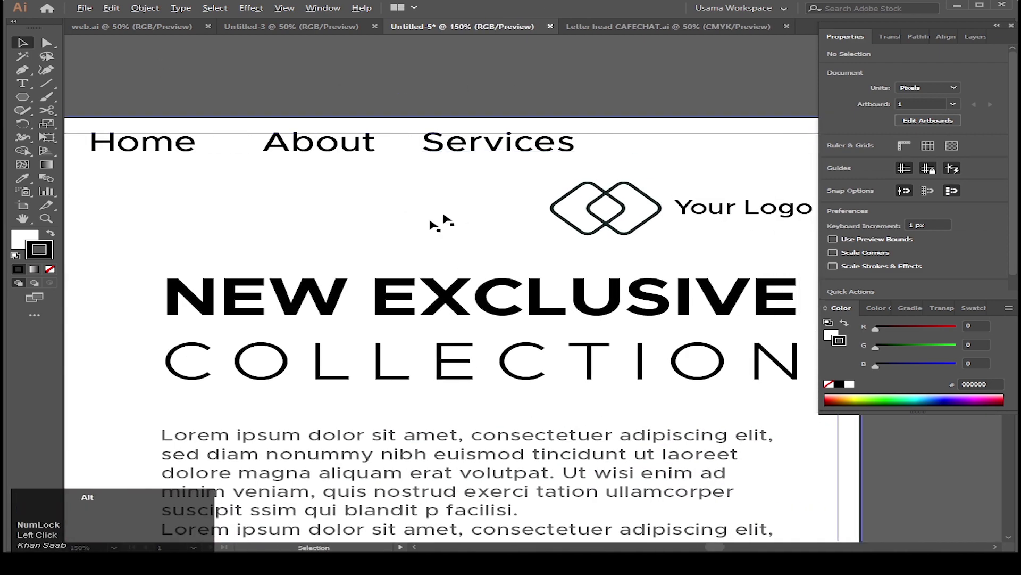
Zoom in on the navigation links to check the border against the Home, About, Services text.
scroll(down, 3)
click(583, 291)
key(shift+Right)
double_click(398, 277)
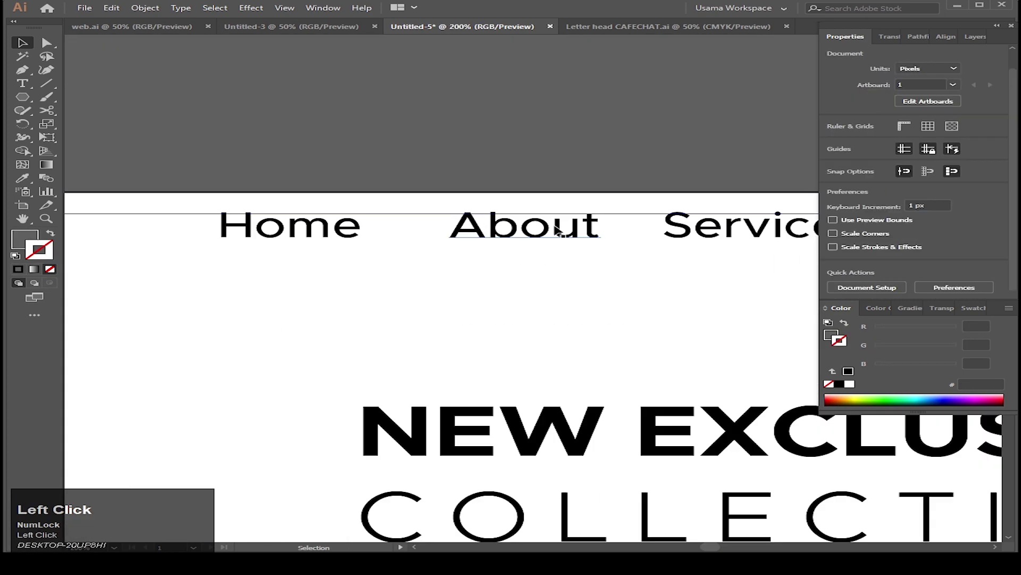
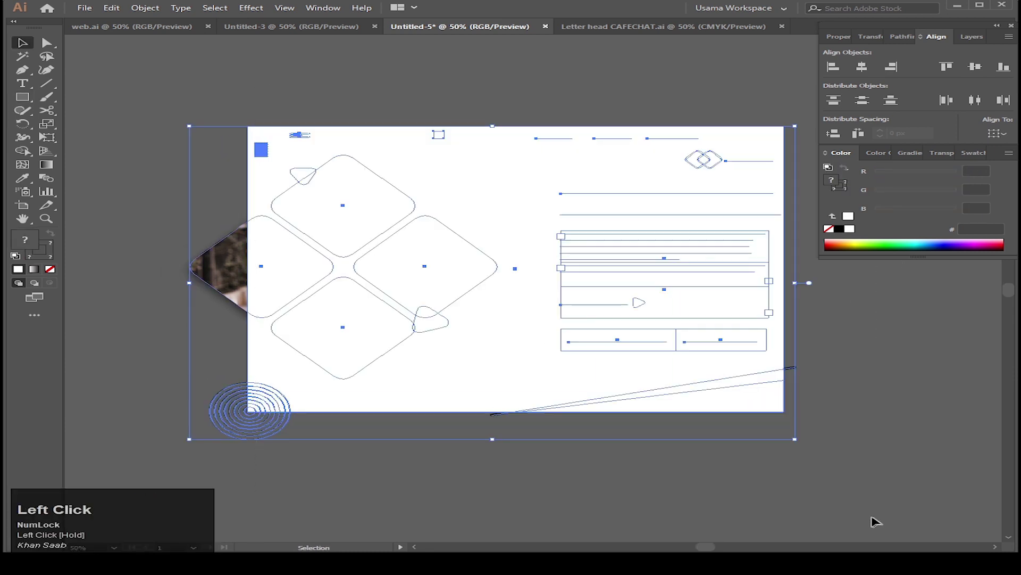
Select all objects, clip them with the top rectangle, and view the design full screen.
key(space)
scroll(down, 3)
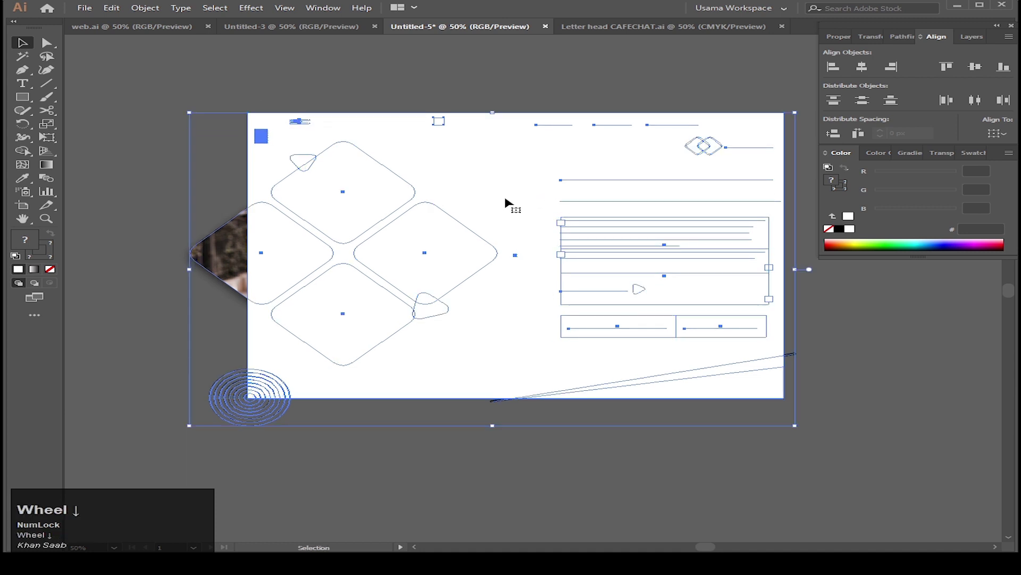
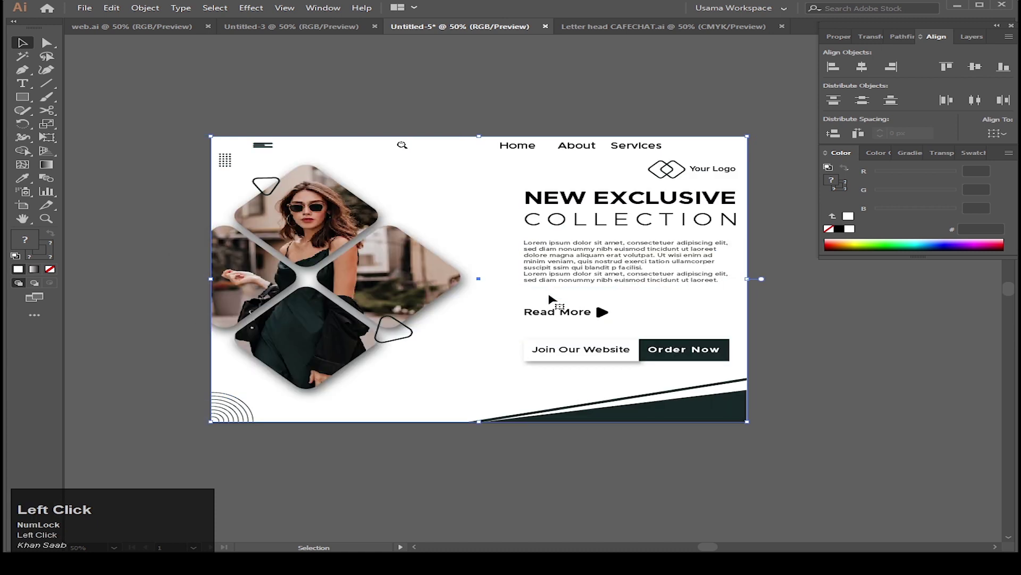
key(shift+Num_Lock)
click(553, 296)
key(shift+f)
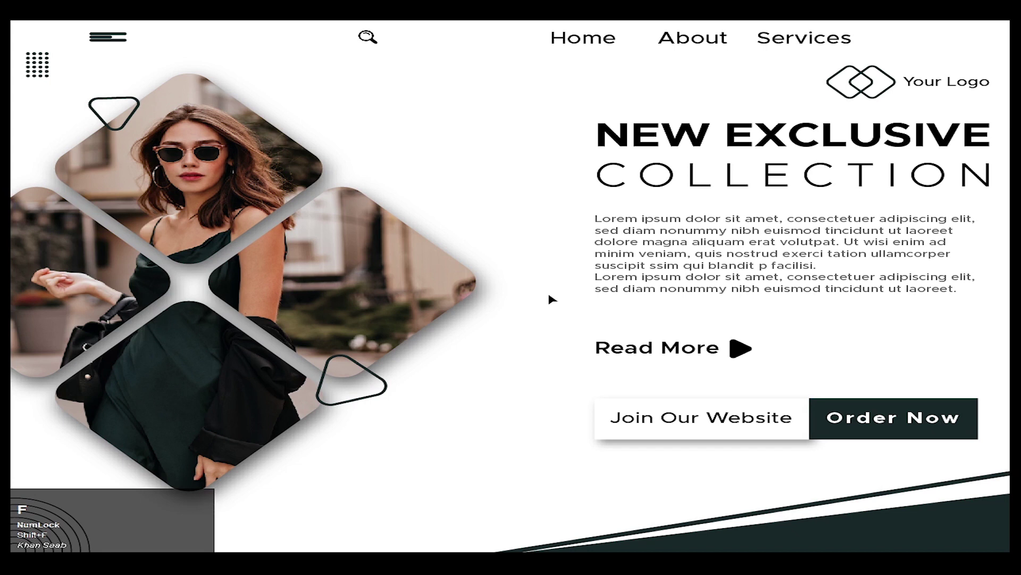